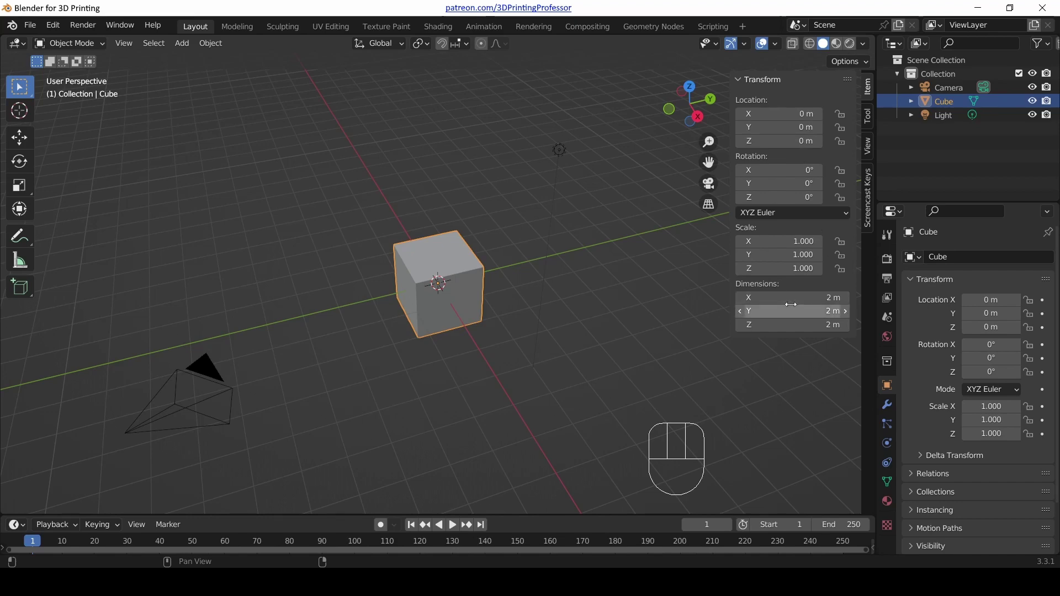
# Orbit and zoom around the default cube to inspect the scene before adjusting scene settings
pyautogui.click(472, 291)
pyautogui.scroll(3)
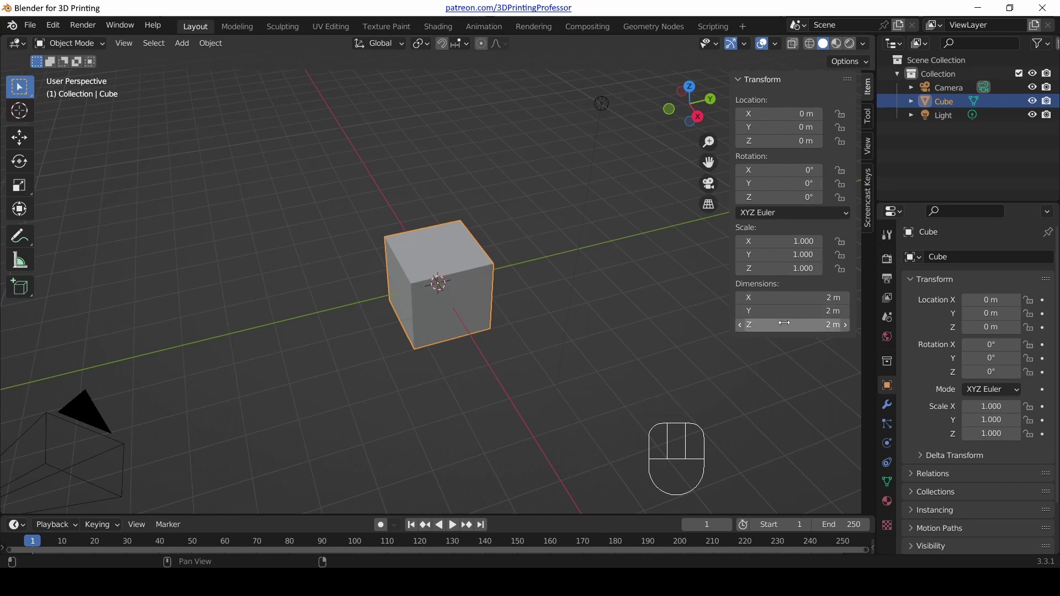
pyautogui.scroll(3)
pyautogui.moveTo(485, 326); pyautogui.dragTo(456, 268)
pyautogui.scroll(3)
pyautogui.scroll(-3)
pyautogui.moveTo(373, 258); pyautogui.dragTo(416, 319)
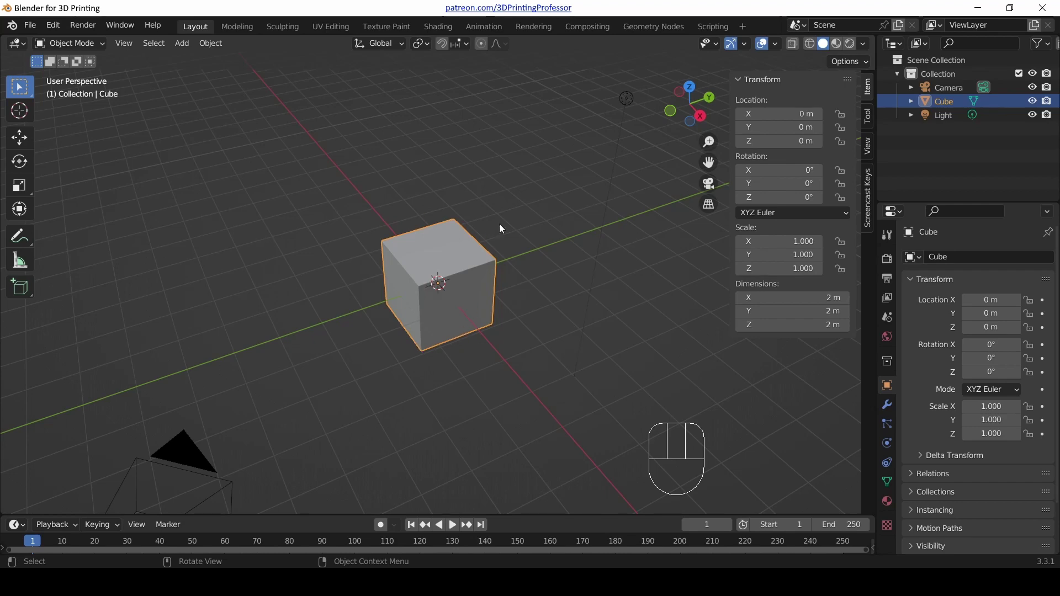
pyautogui.scroll(-3)
pyautogui.scroll(-3)
pyautogui.scroll(-3)
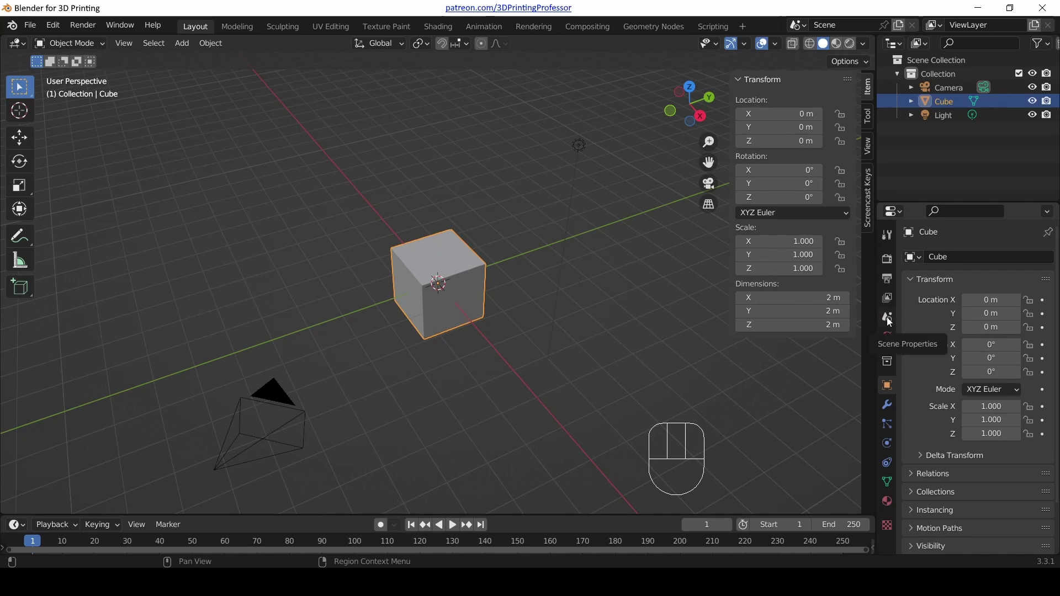
# Set the scene's length unit to millimetres with a unit scale of 0.001
pyautogui.click(891, 319)
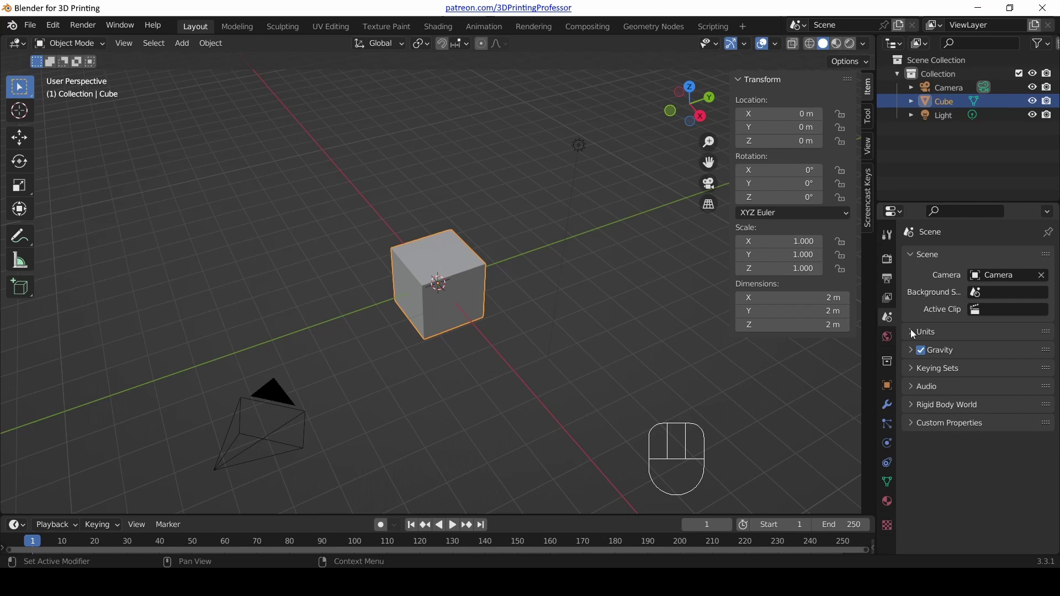
pyautogui.click(915, 333)
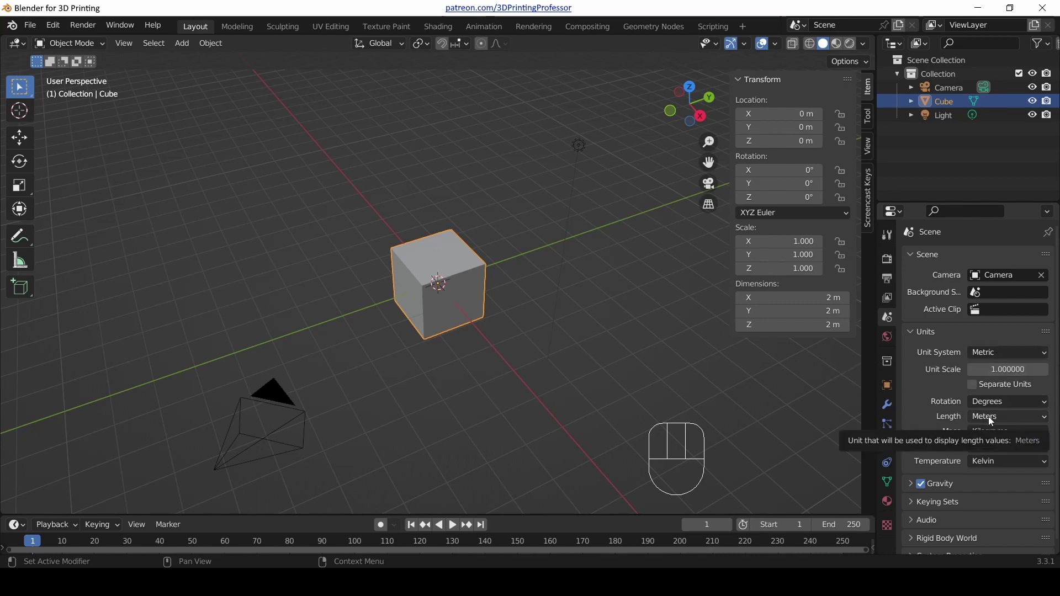
pyautogui.moveTo(996, 420); pyautogui.dragTo(986, 492)
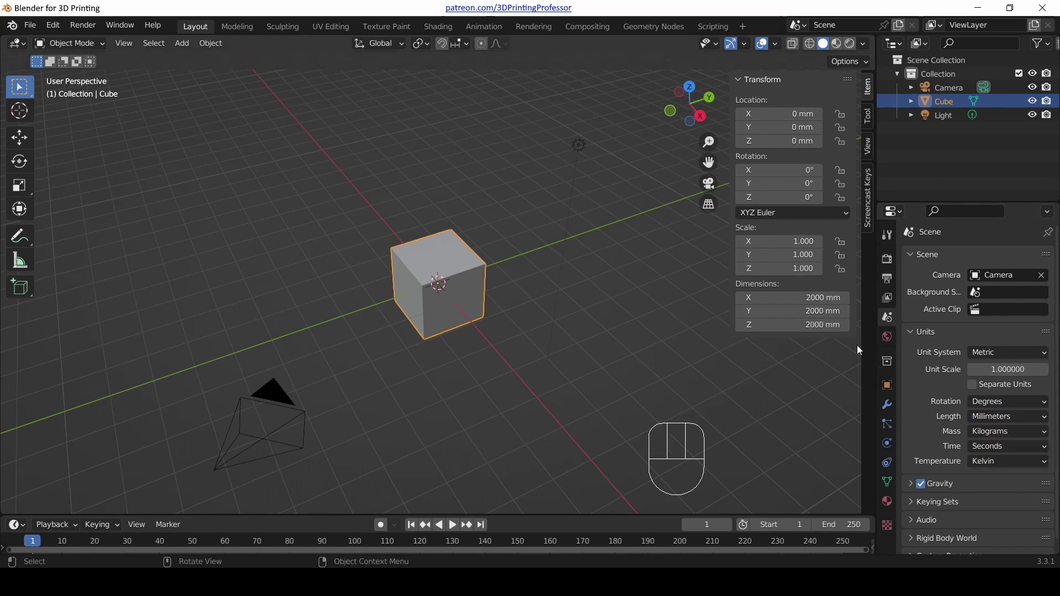
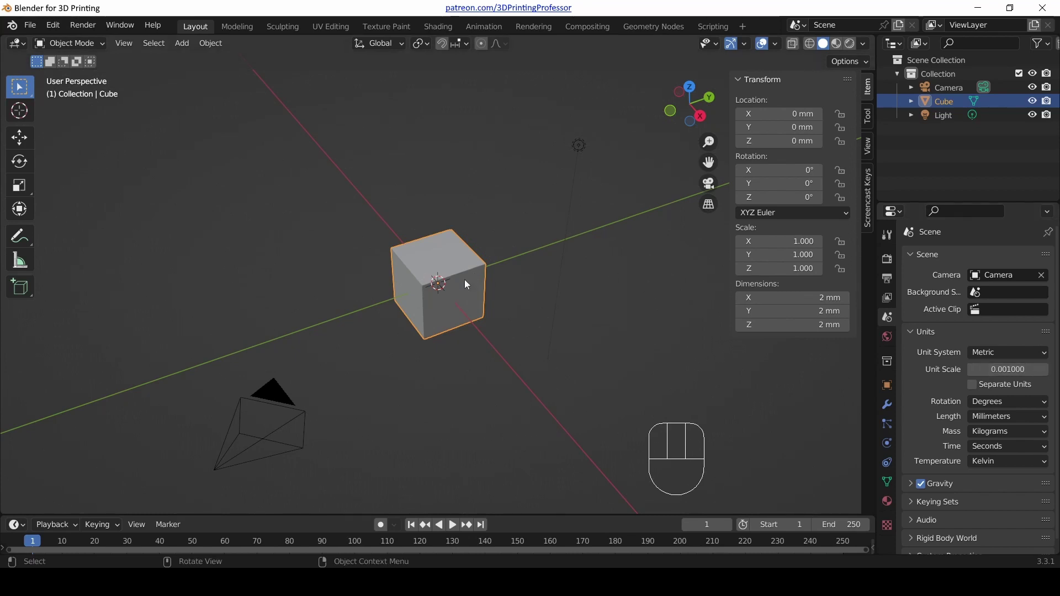
pyautogui.moveTo(468, 314); pyautogui.dragTo(475, 292)
pyautogui.scroll(-3)
pyautogui.scroll(3)
pyautogui.scroll(-3)
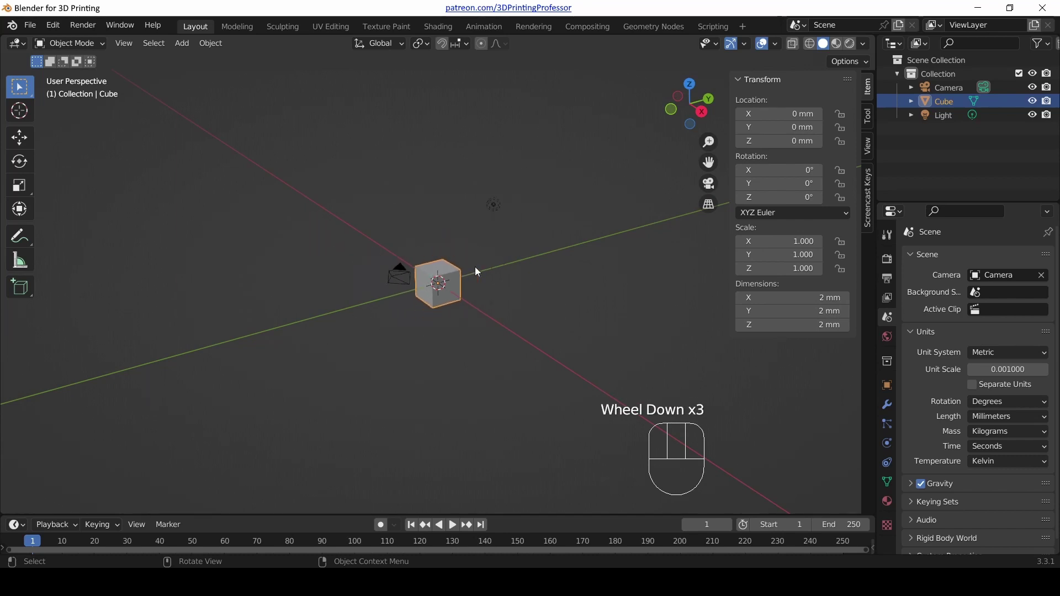
pyautogui.scroll(3)
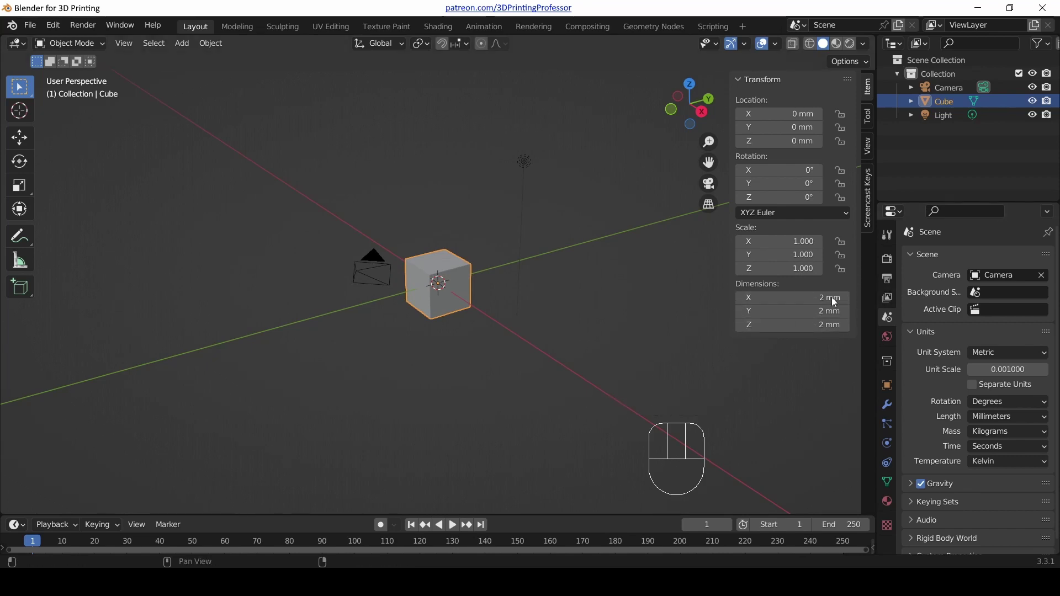
pyautogui.scroll(3)
pyautogui.moveTo(540, 269); pyautogui.dragTo(527, 298)
pyautogui.scroll(-3)
pyautogui.scroll(3)
pyautogui.scroll(-3)
pyautogui.scroll(3)
pyautogui.scroll(-3)
pyautogui.moveTo(469, 279); pyautogui.dragTo(450, 262)
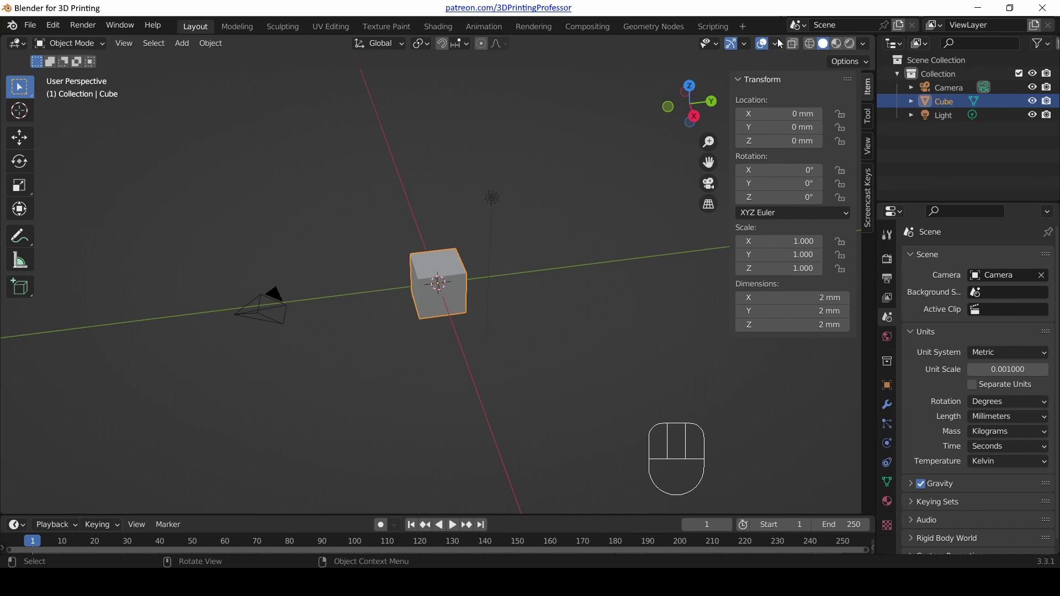
pyautogui.moveTo(780, 46); pyautogui.dragTo(381, 393)
pyautogui.moveTo(328, 315); pyautogui.dragTo(358, 307)
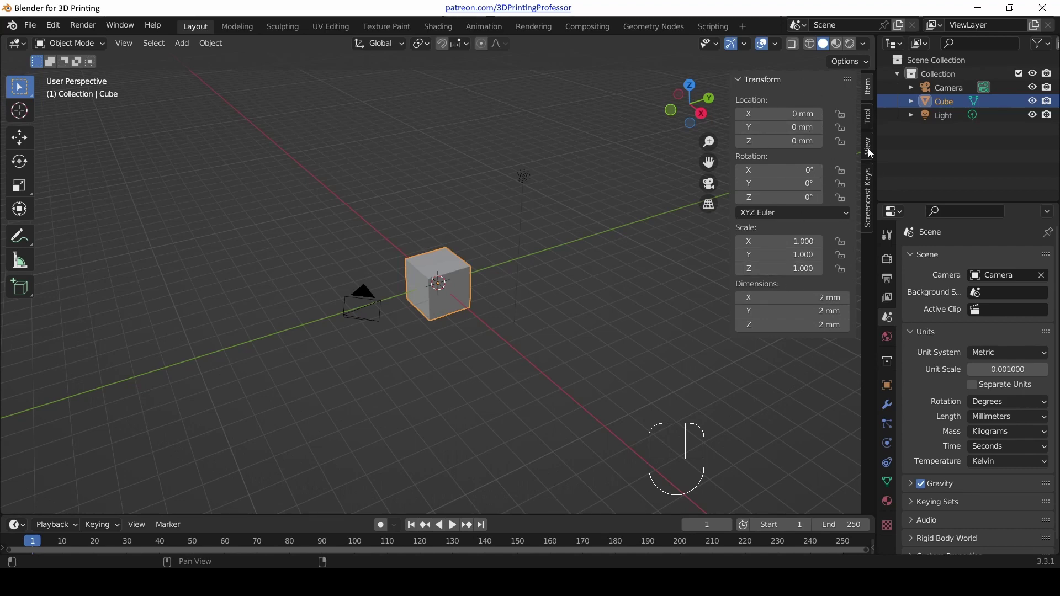
# Set the viewport Clip End to 10000 mm and orbit to confirm the grid stays visible
pyautogui.click(872, 151)
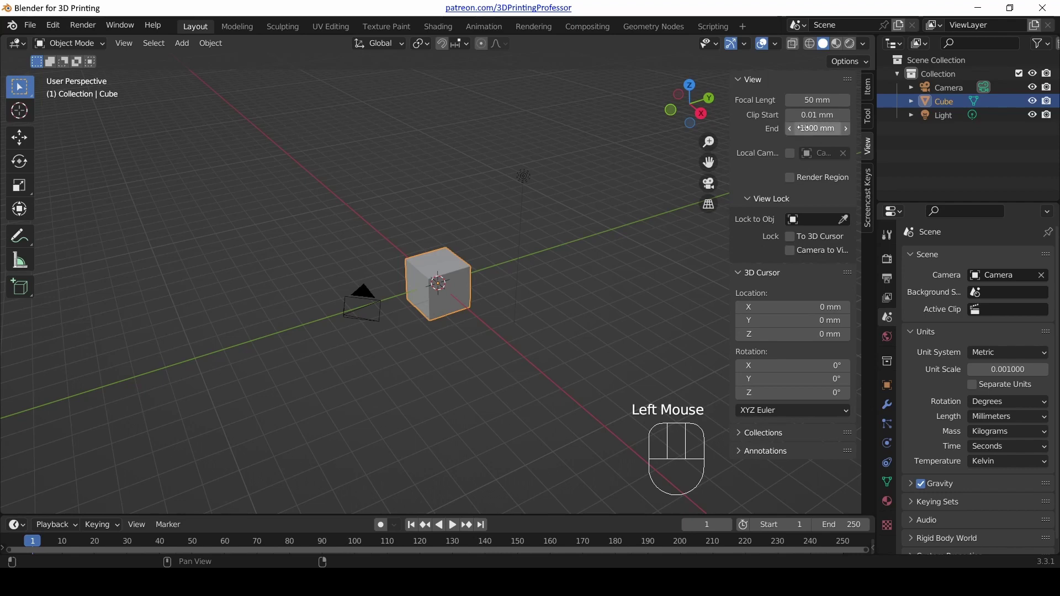
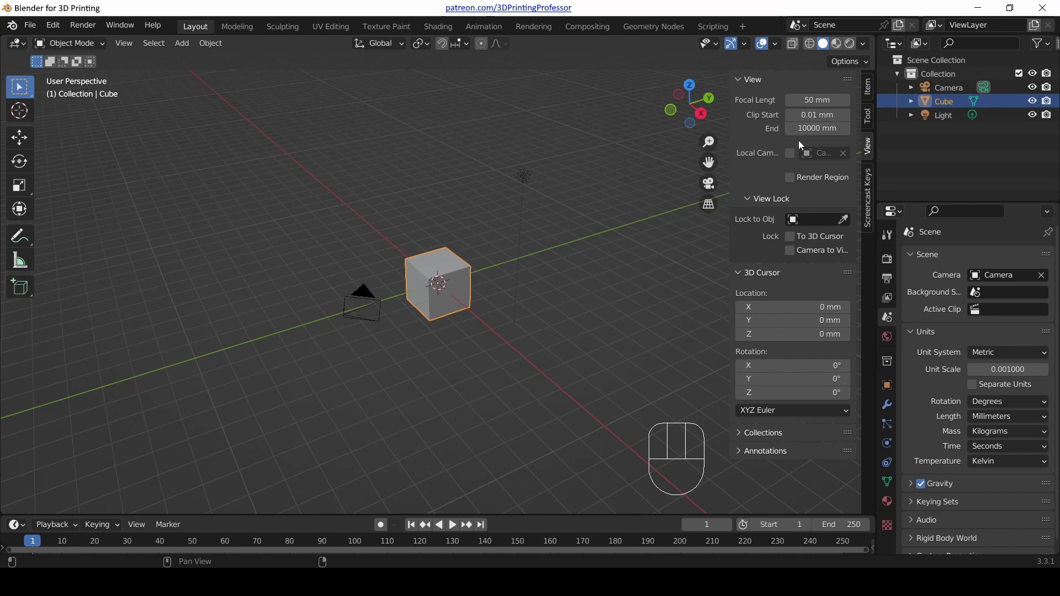
pyautogui.moveTo(480, 274); pyautogui.dragTo(475, 311)
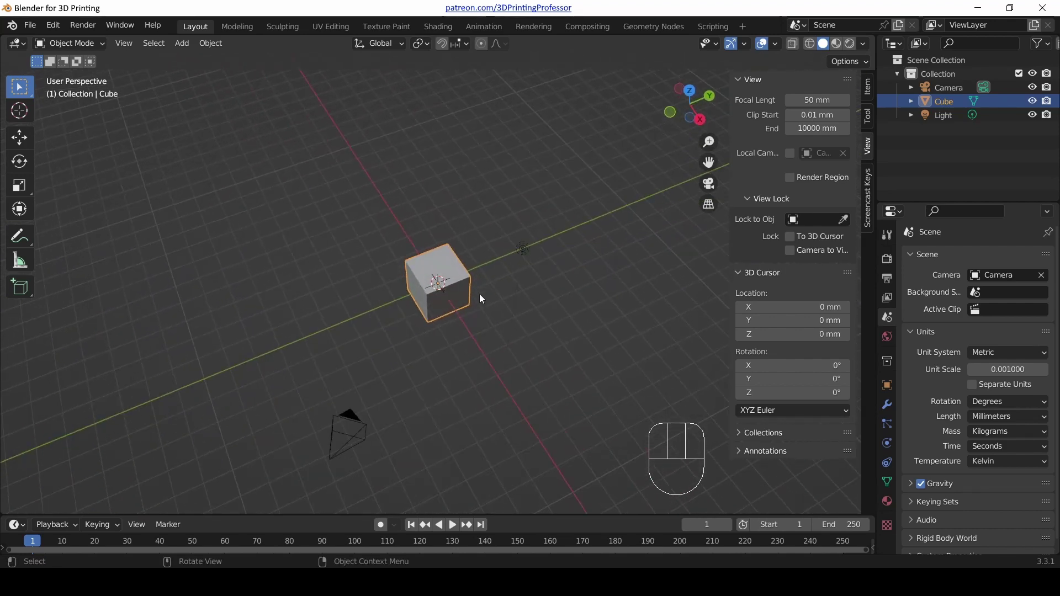
pyautogui.moveTo(479, 301); pyautogui.dragTo(474, 287)
pyautogui.scroll(-3)
pyautogui.moveTo(530, 301); pyautogui.dragTo(521, 255)
pyautogui.scroll(3)
pyautogui.scroll(3)
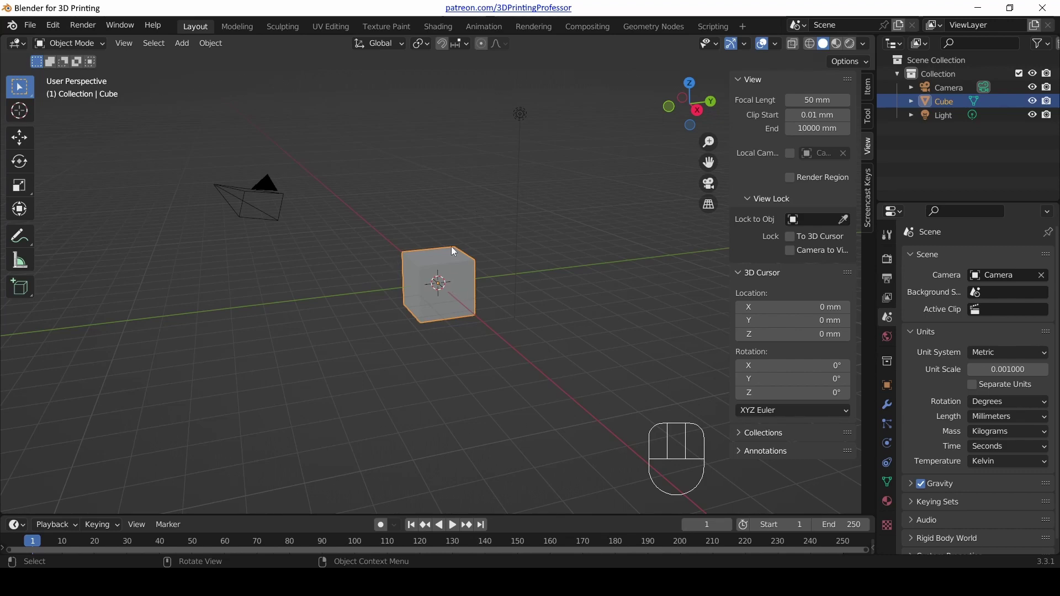
pyautogui.moveTo(361, 237); pyautogui.dragTo(361, 271)
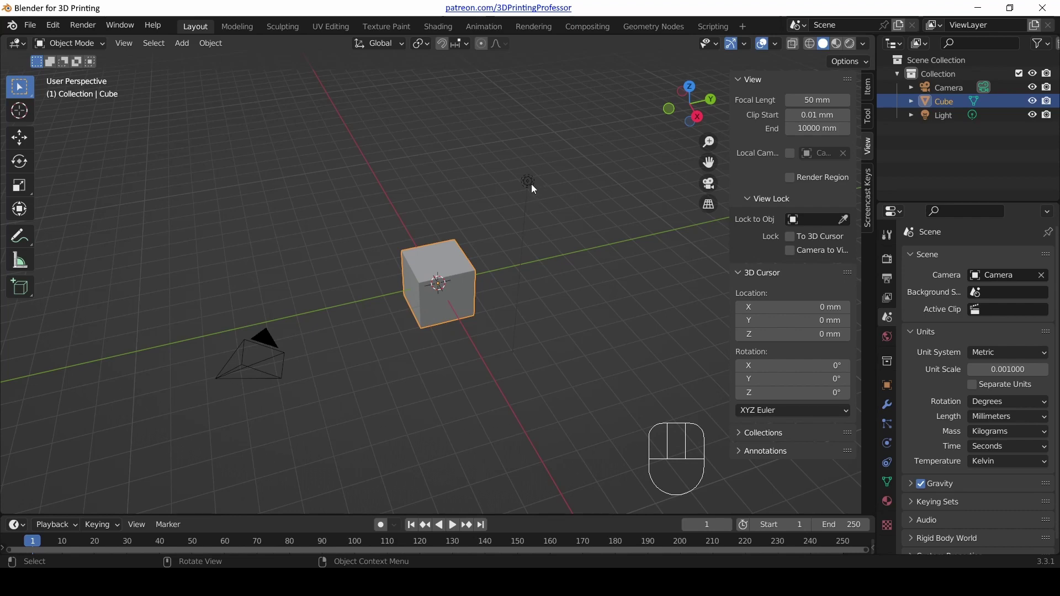
# Delete the light and the camera, leaving only the cube selected
pyautogui.click(536, 187)
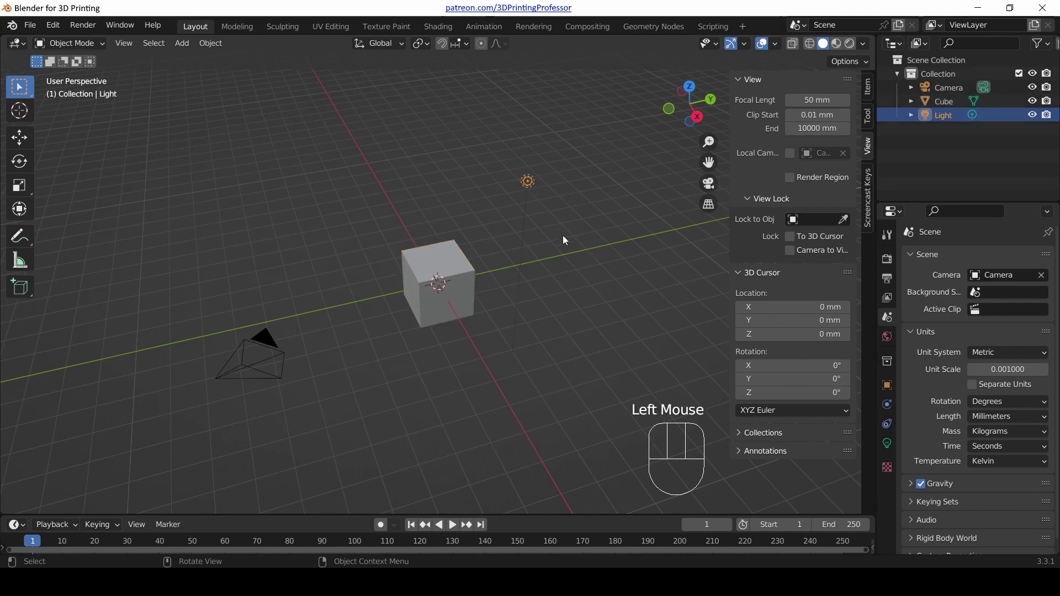
pyautogui.press('x')
pyautogui.click(268, 370)
pyautogui.press('x')
pyautogui.click(470, 294)
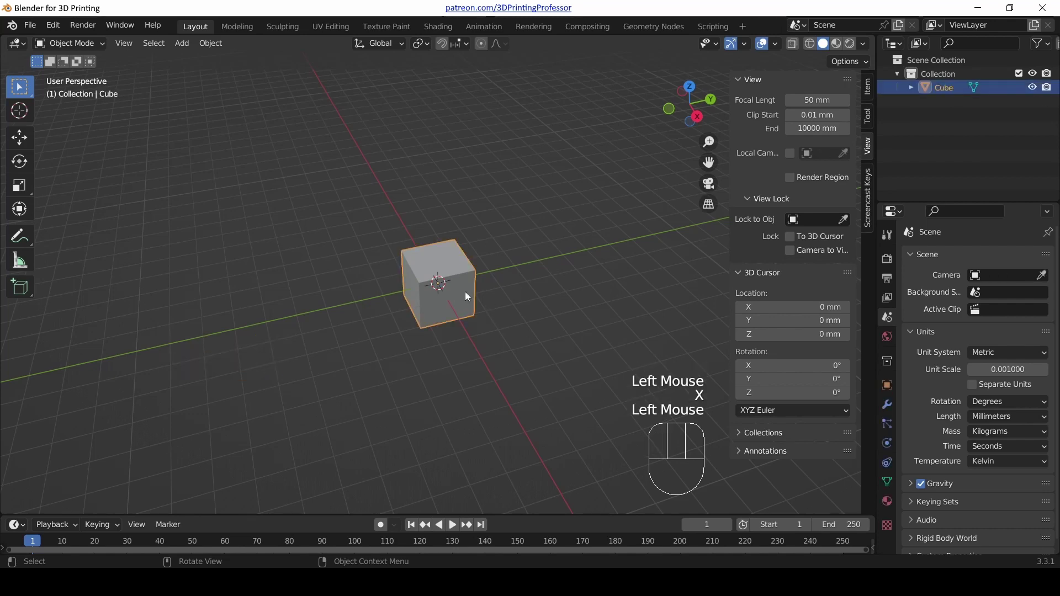
pyautogui.moveTo(508, 261); pyautogui.dragTo(483, 223)
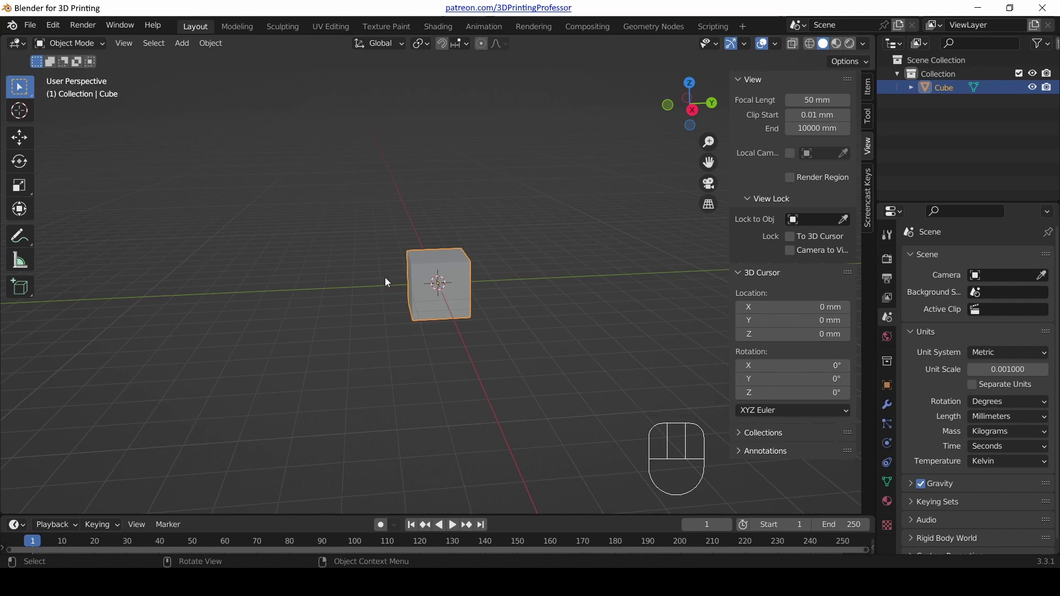
pyautogui.scroll(-3)
pyautogui.moveTo(363, 309); pyautogui.dragTo(411, 328)
pyautogui.scroll(3)
# Lower the cube by -1 along Z so its top face meets the grid, checking from front view
pyautogui.press('g')
pyautogui.press('z')
pyautogui.press('KP_Subtract')
pyautogui.press('KP_1')
pyautogui.press('KP_Enter')
pyautogui.moveTo(455, 313); pyautogui.dragTo(408, 274)
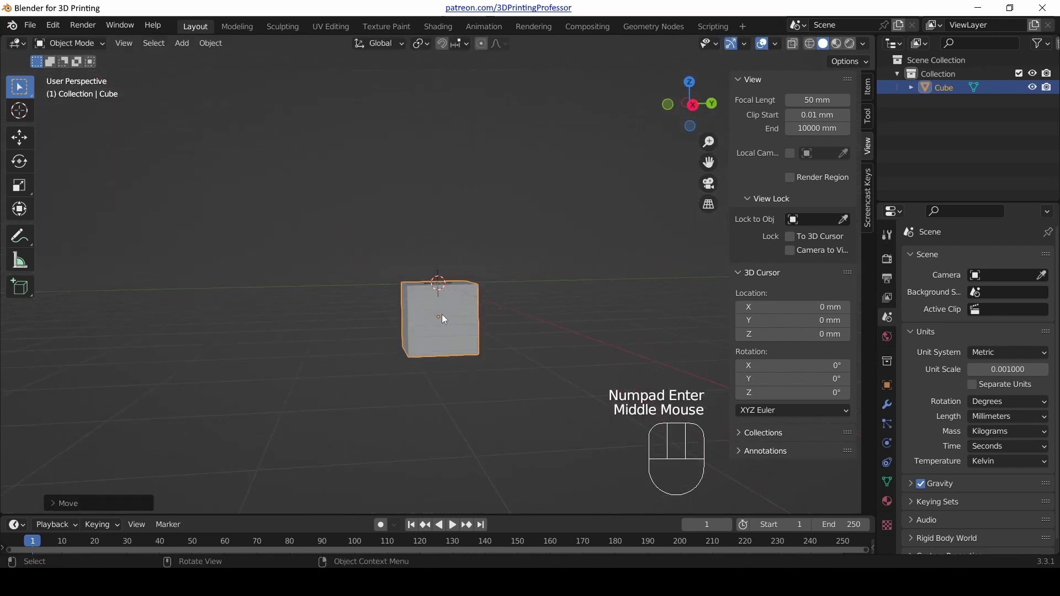
pyautogui.moveTo(439, 303); pyautogui.dragTo(439, 298)
pyautogui.press('KP_1')
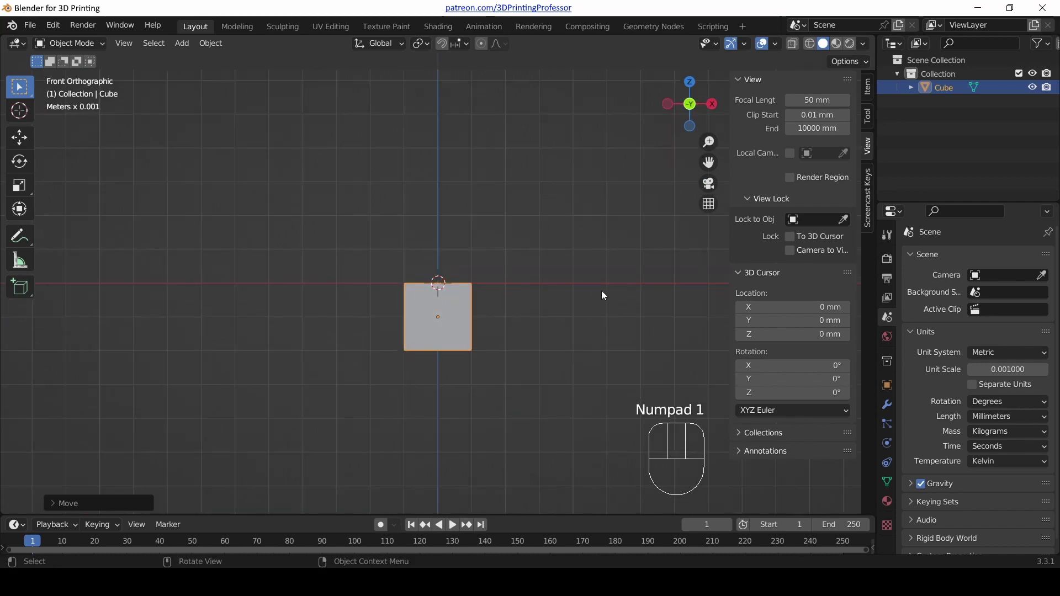
pyautogui.moveTo(590, 243); pyautogui.dragTo(523, 314)
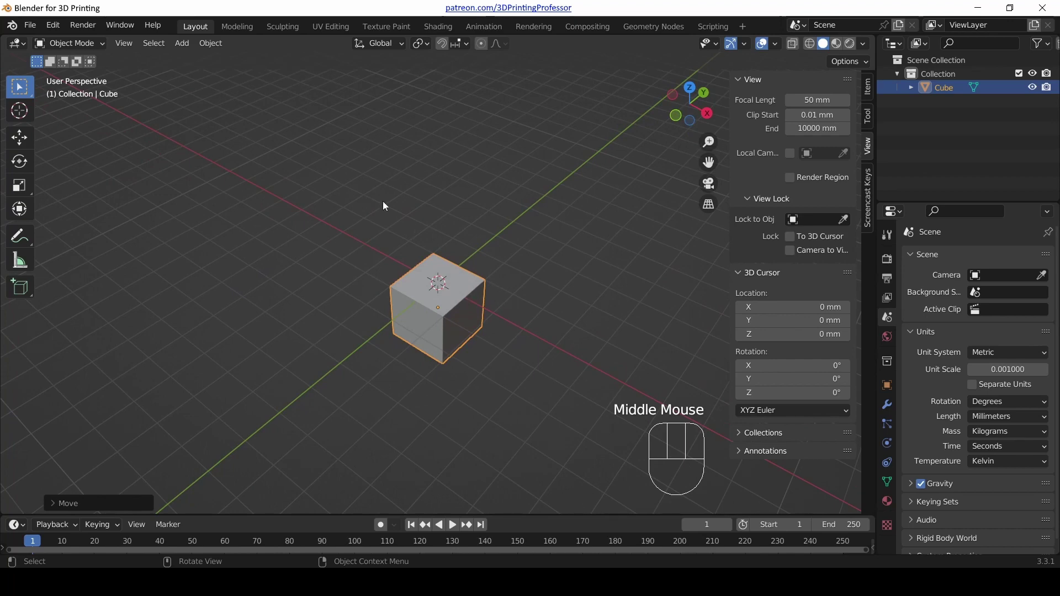
pyautogui.moveTo(222, 48); pyautogui.dragTo(379, 71)
pyautogui.moveTo(209, 43); pyautogui.dragTo(447, 253)
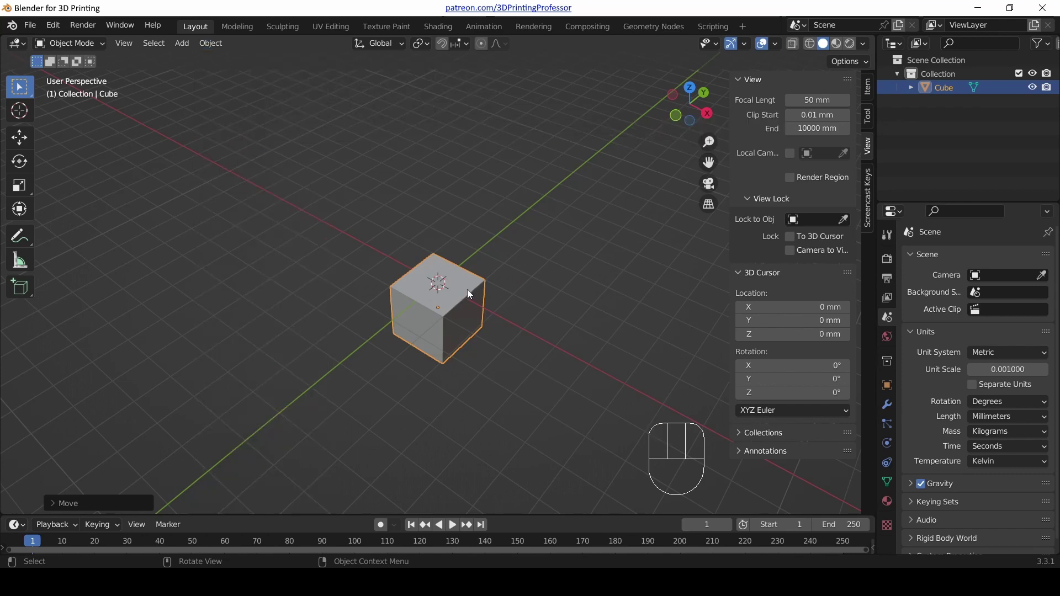
# Frame the cube and orbit to an elevated angle showing its top and two sides
pyautogui.press('shift+c')
pyautogui.scroll(-3)
pyautogui.moveTo(463, 270); pyautogui.dragTo(442, 239)
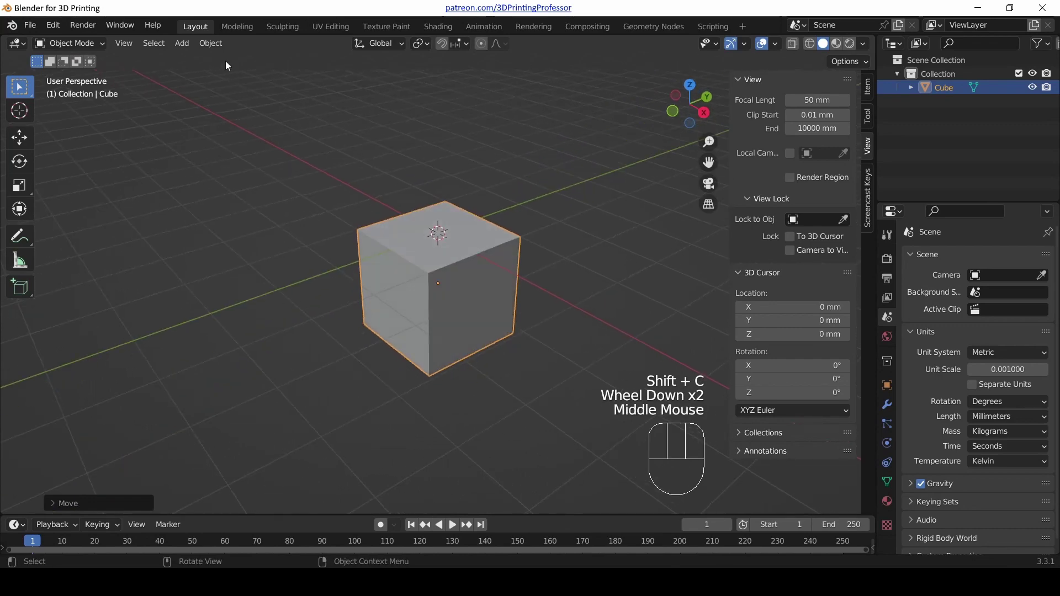
pyautogui.moveTo(216, 50); pyautogui.dragTo(410, 109)
pyautogui.scroll(-3)
pyautogui.moveTo(471, 288); pyautogui.dragTo(410, 267)
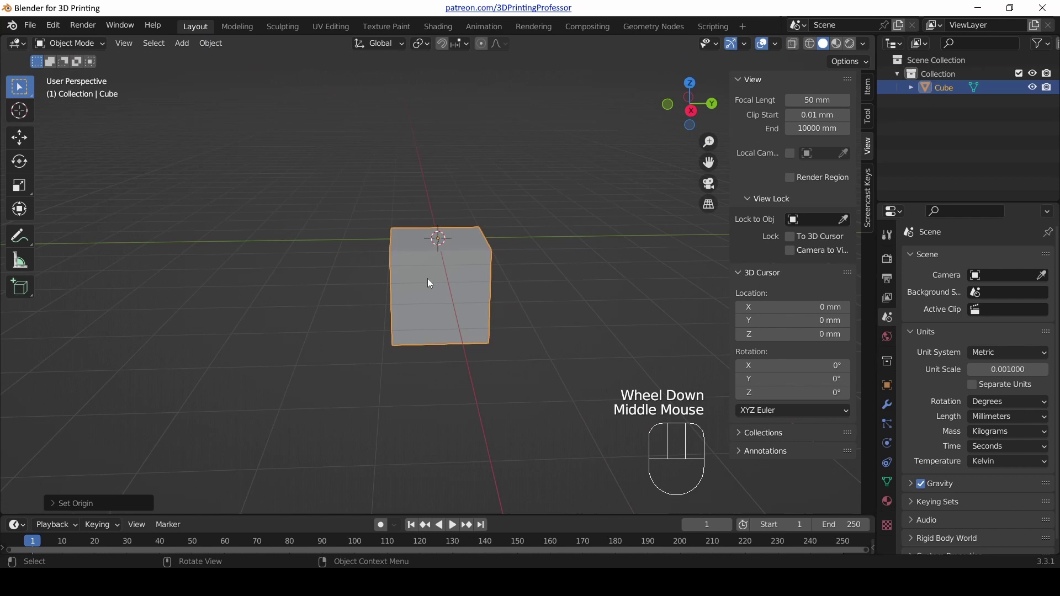
pyautogui.moveTo(439, 219); pyautogui.dragTo(486, 243)
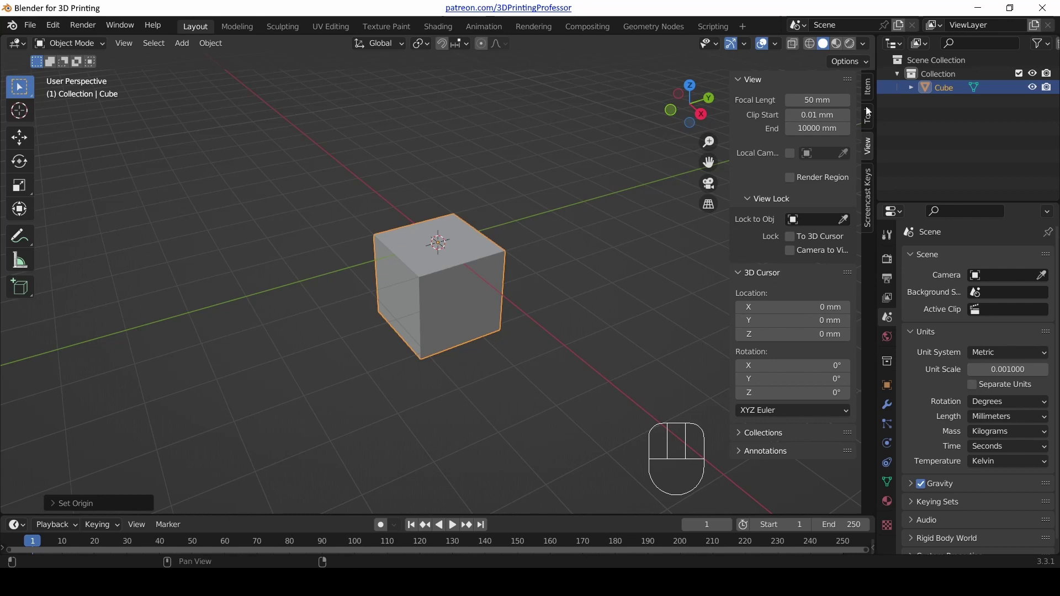
# Scale the cube to 100 × 100 × 10 into a thin floor slab and orbit to check its thickness
pyautogui.click(870, 93)
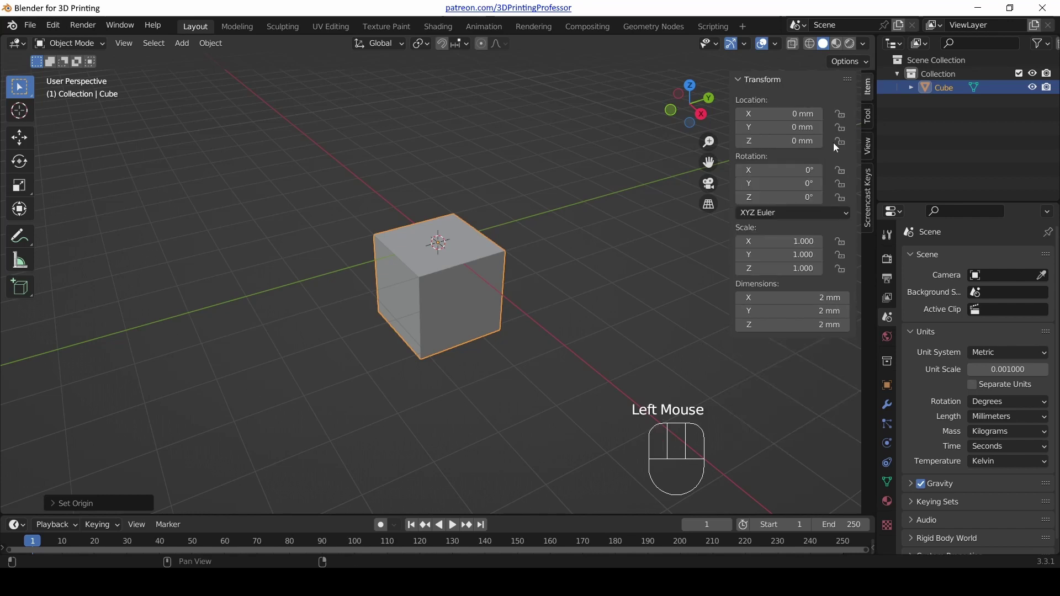
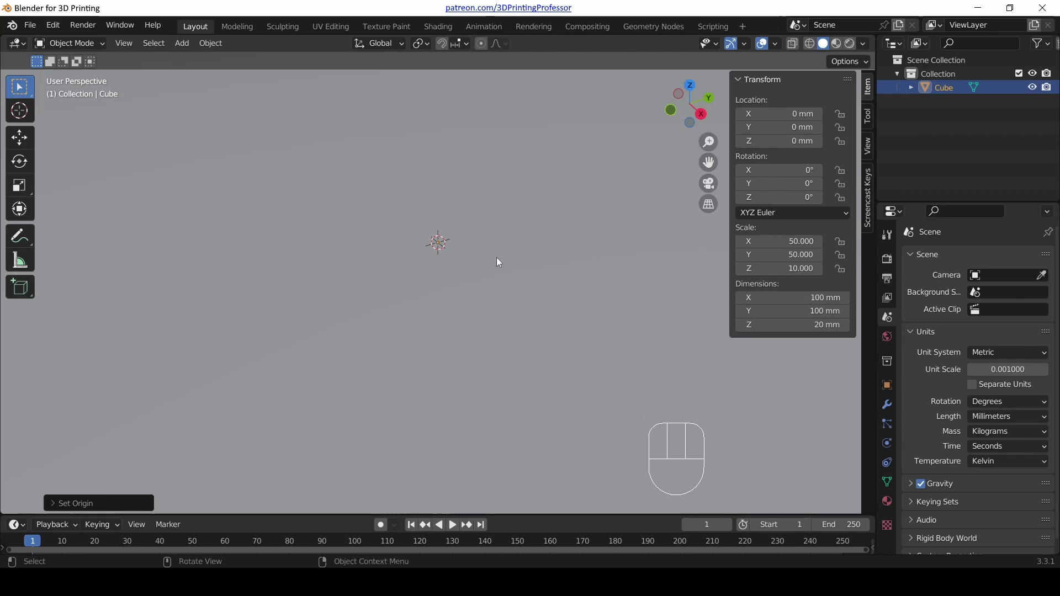
pyautogui.scroll(-3)
pyautogui.moveTo(485, 332); pyautogui.dragTo(473, 355)
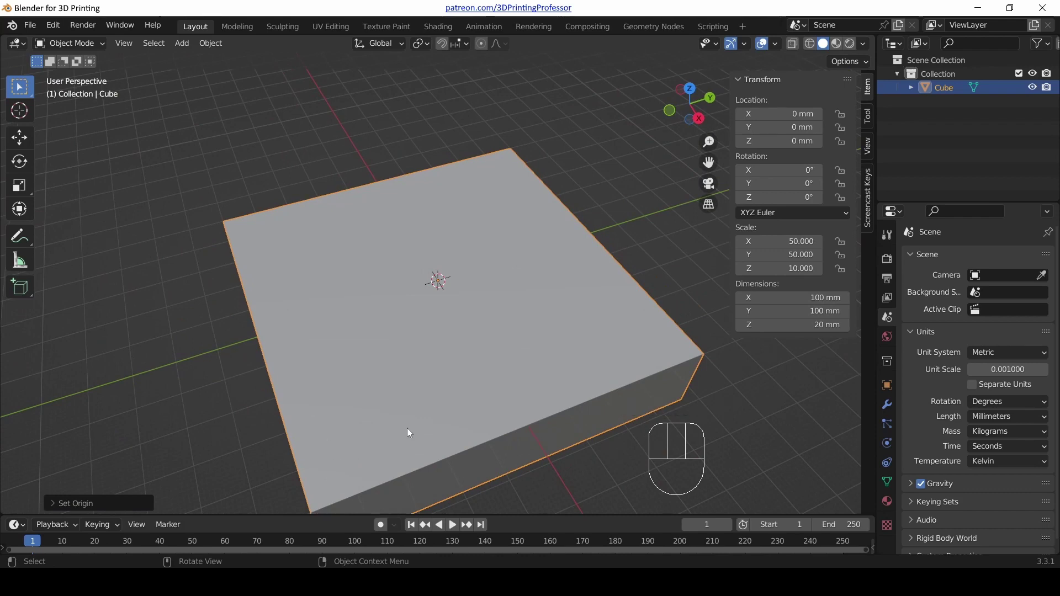
pyautogui.moveTo(378, 429); pyautogui.dragTo(390, 419)
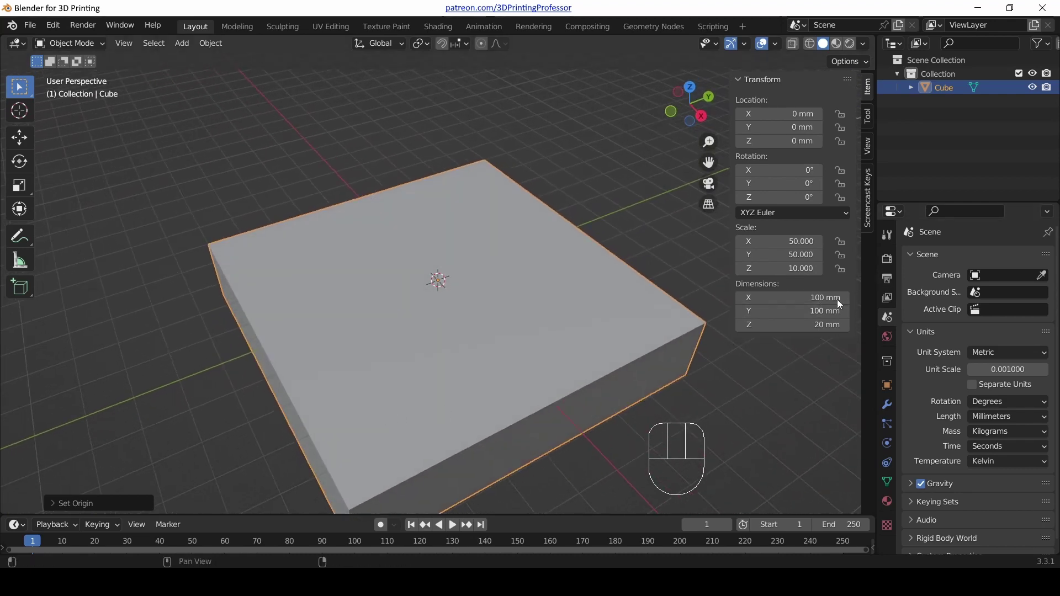
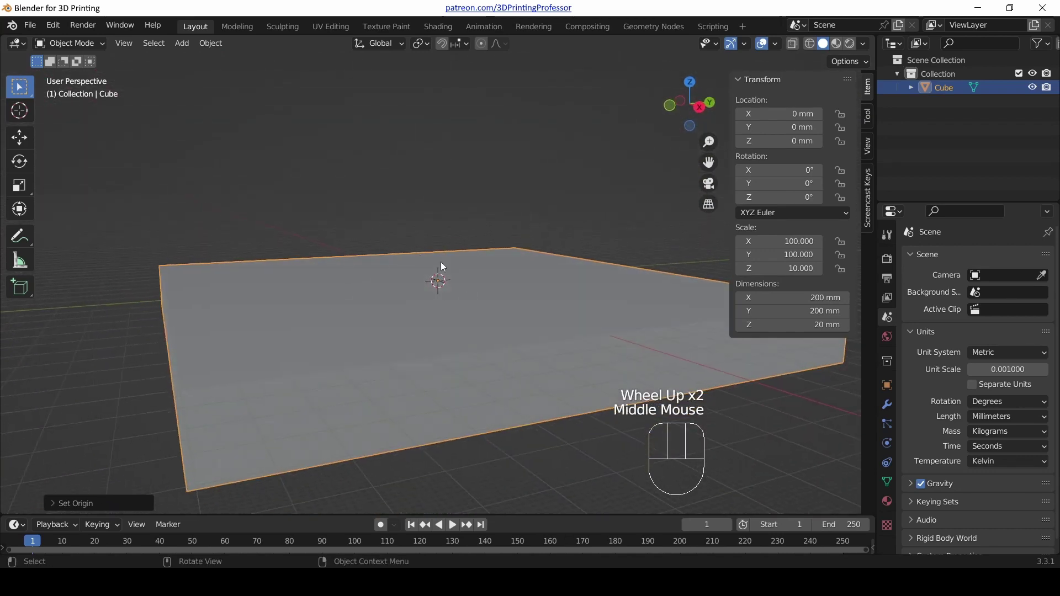
pyautogui.moveTo(324, 237); pyautogui.dragTo(306, 222)
pyautogui.moveTo(165, 227); pyautogui.dragTo(216, 245)
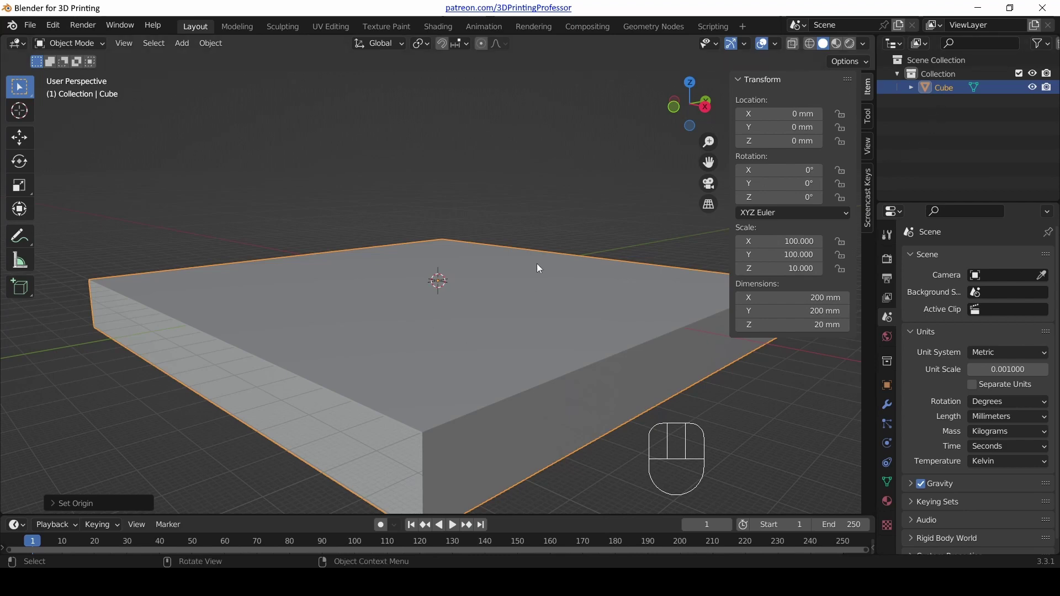
# Name the slab Floor and rename its collection to Helper Objects
pyautogui.press('F2')
pyautogui.press('o')
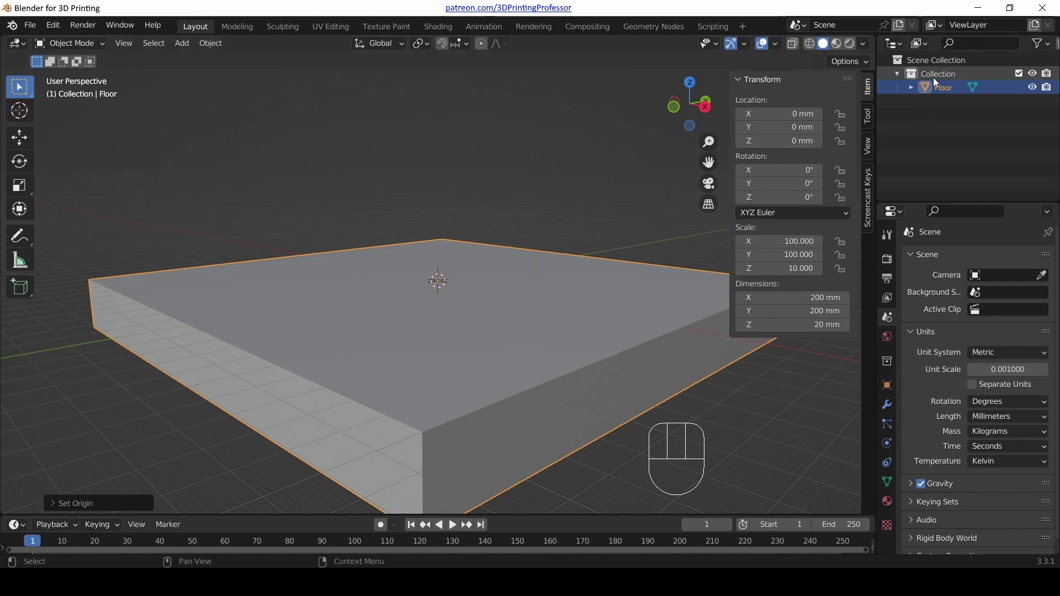
pyautogui.click(938, 77)
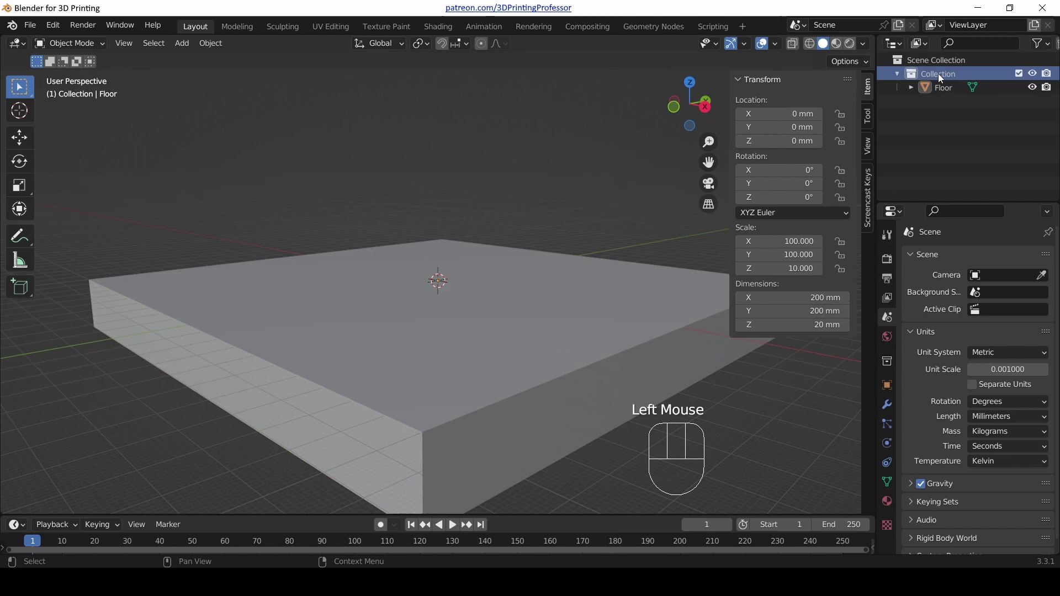
pyautogui.click(939, 79)
pyautogui.moveTo(939, 79); pyautogui.dragTo(953, 85)
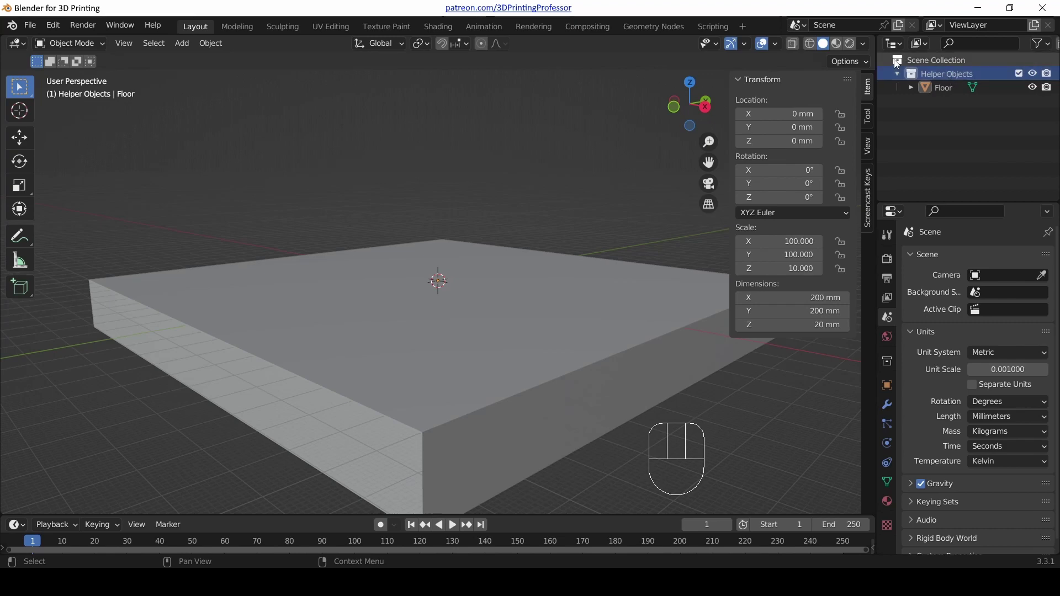
pyautogui.click(900, 61)
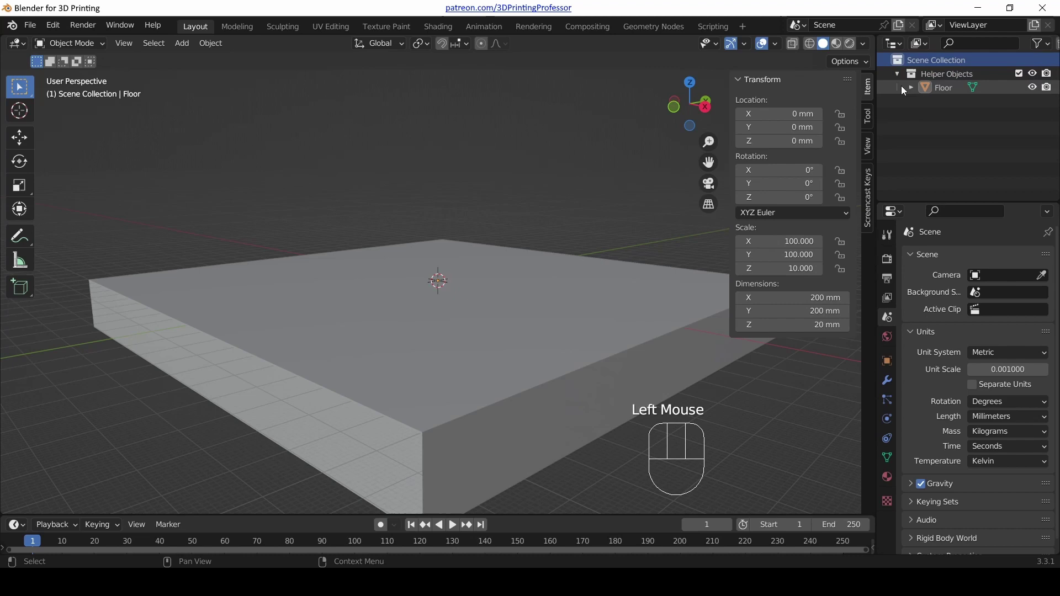
# Collapse the Helper Objects collection and select the Floor slab with its object settings shown
pyautogui.click(898, 77)
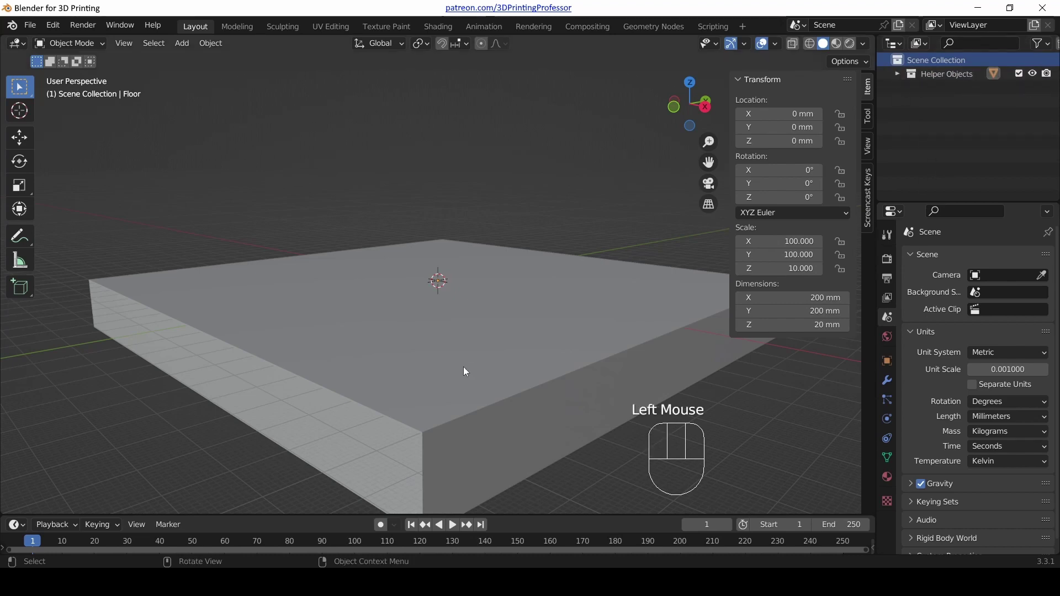
pyautogui.click(503, 331)
pyautogui.moveTo(565, 261); pyautogui.dragTo(584, 294)
pyautogui.scroll(3)
pyautogui.scroll(-3)
pyautogui.moveTo(507, 335); pyautogui.dragTo(488, 329)
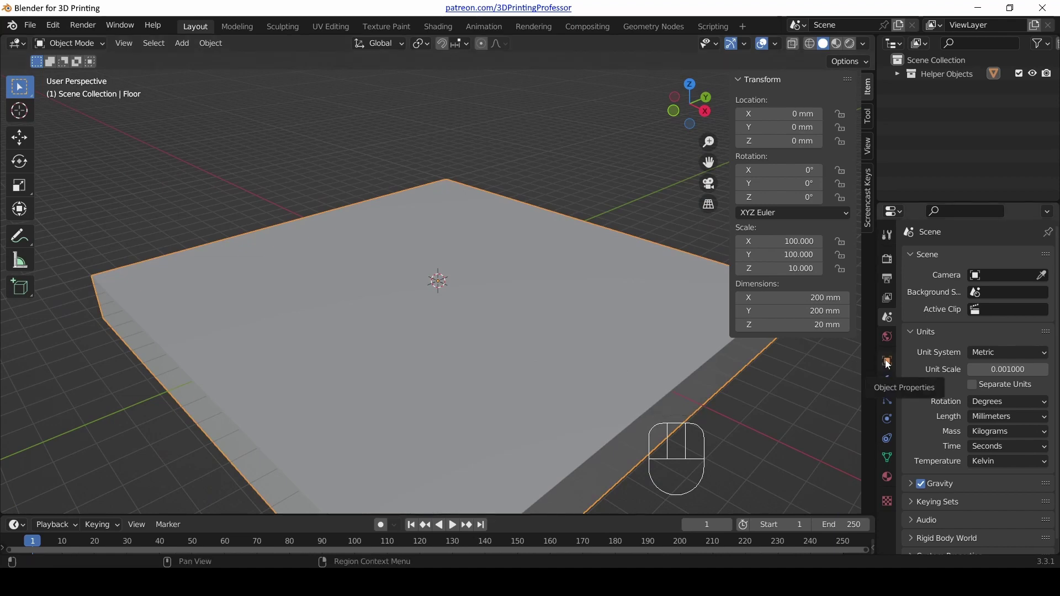
pyautogui.click(892, 364)
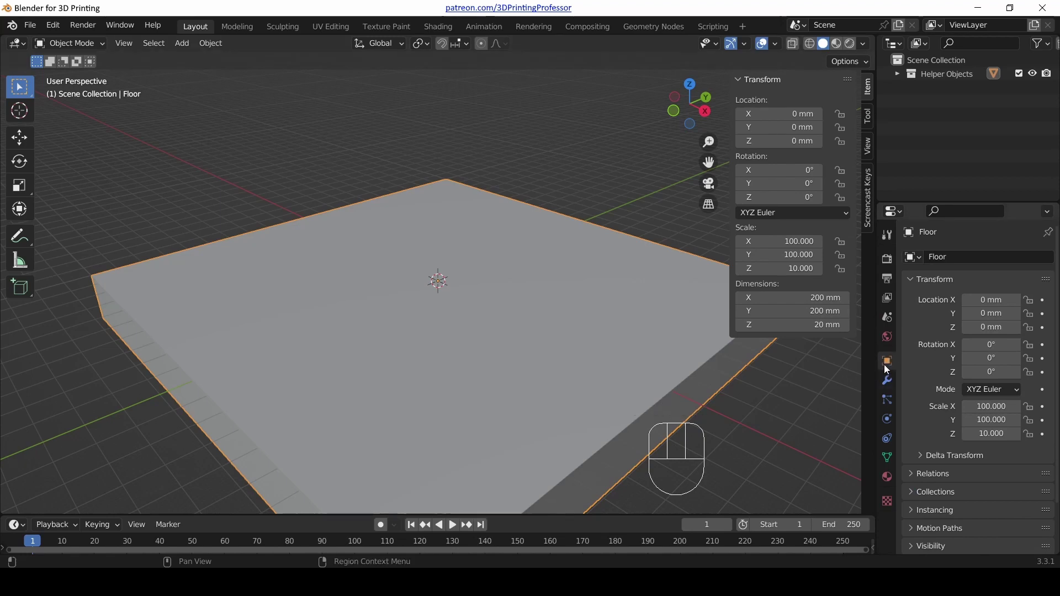
# Set the Floor's Viewport Display 'Display As' to Bounds so it shows as a box outline
pyautogui.scroll(-3)
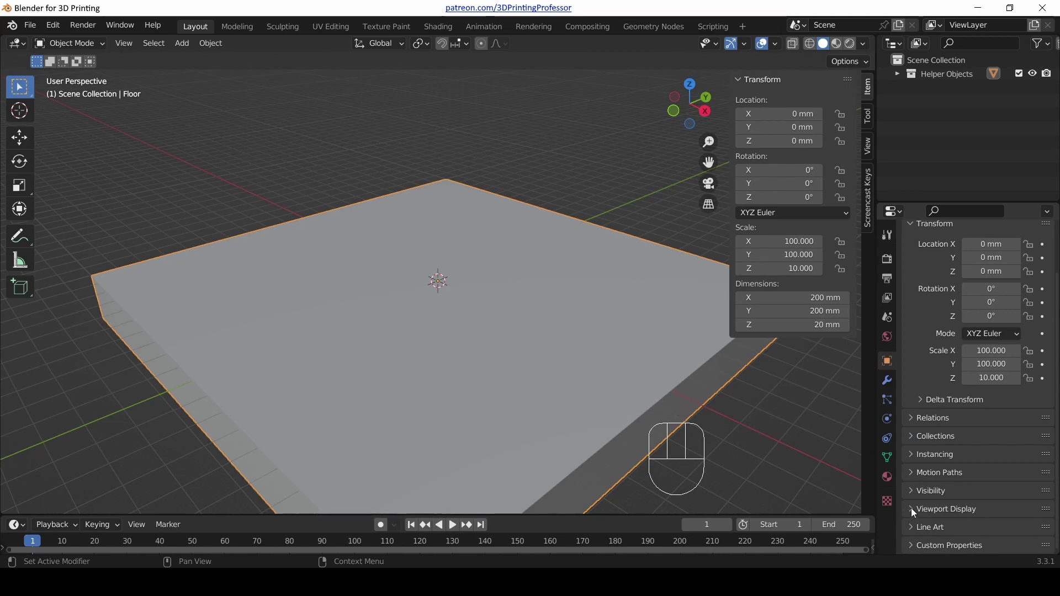
pyautogui.click(916, 511)
pyautogui.scroll(-3)
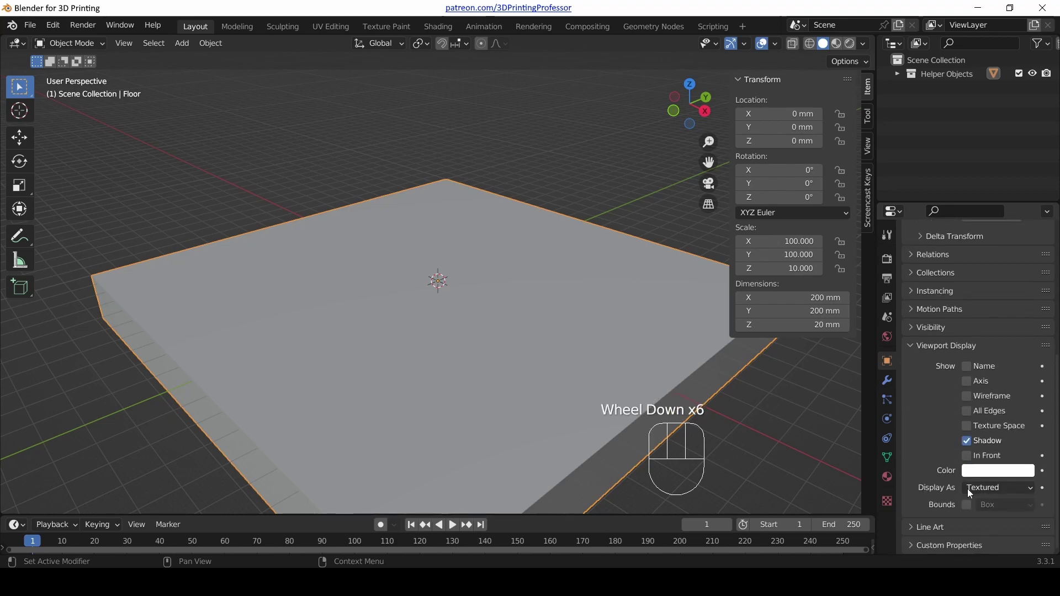
pyautogui.click(504, 371)
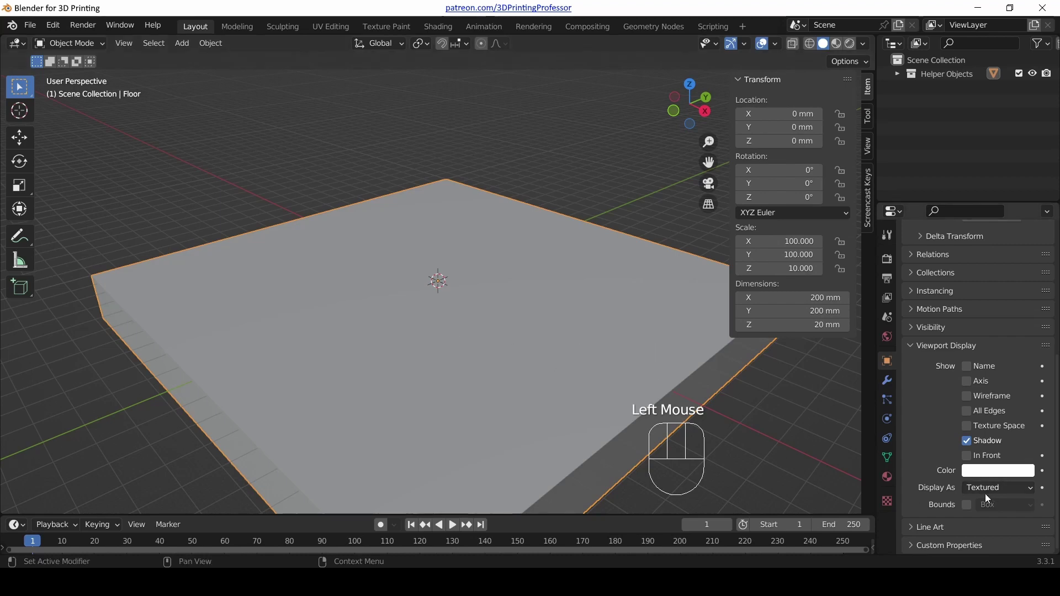
pyautogui.moveTo(983, 500); pyautogui.dragTo(991, 474)
pyautogui.scroll(-3)
pyautogui.moveTo(546, 337); pyautogui.dragTo(550, 340)
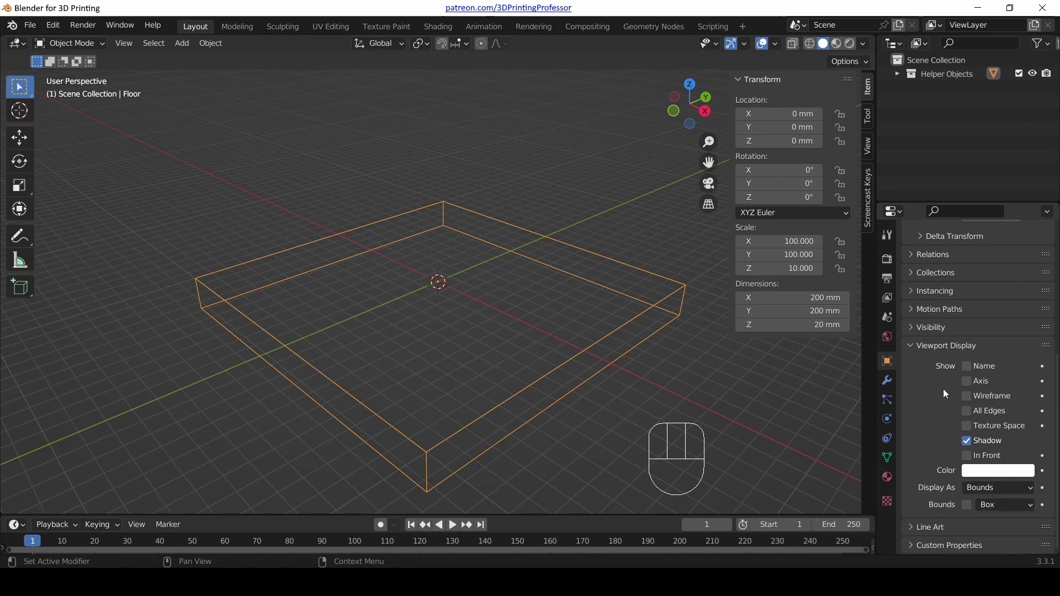
# Move Viewport Display above the collapsed Transform panel in Object Properties, then deselect the floor
pyautogui.scroll(3)
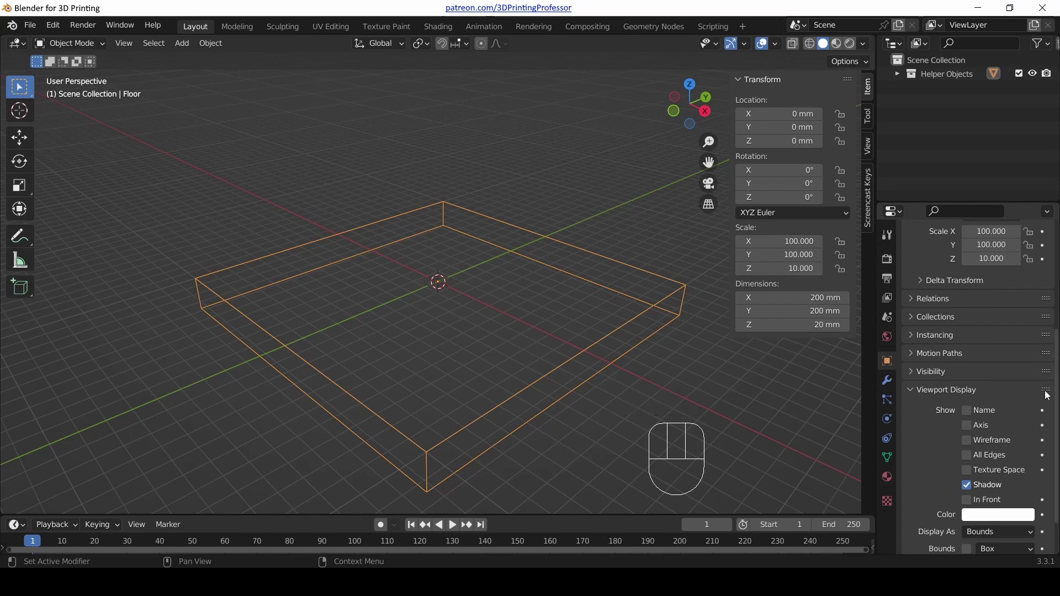
pyautogui.moveTo(1050, 394); pyautogui.dragTo(1023, 263)
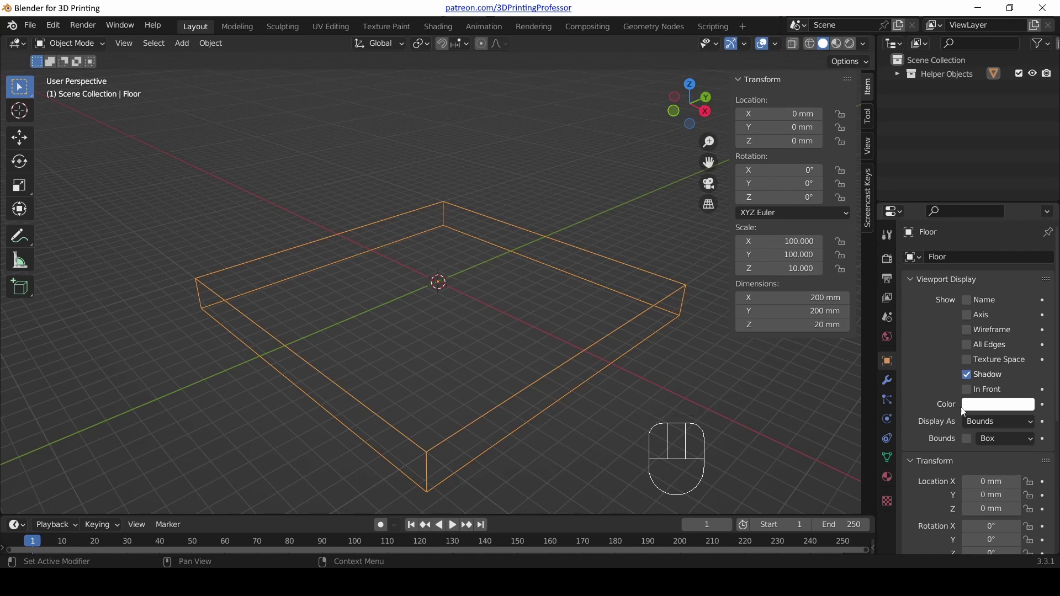
pyautogui.scroll(-3)
pyautogui.click(915, 396)
pyautogui.scroll(3)
pyautogui.scroll(3)
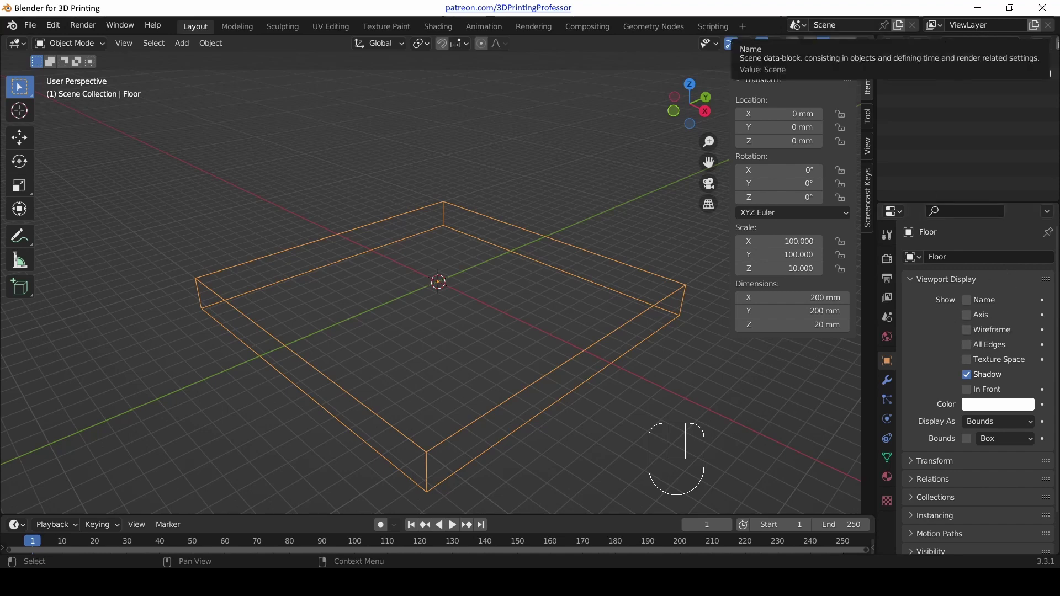
pyautogui.click(461, 259)
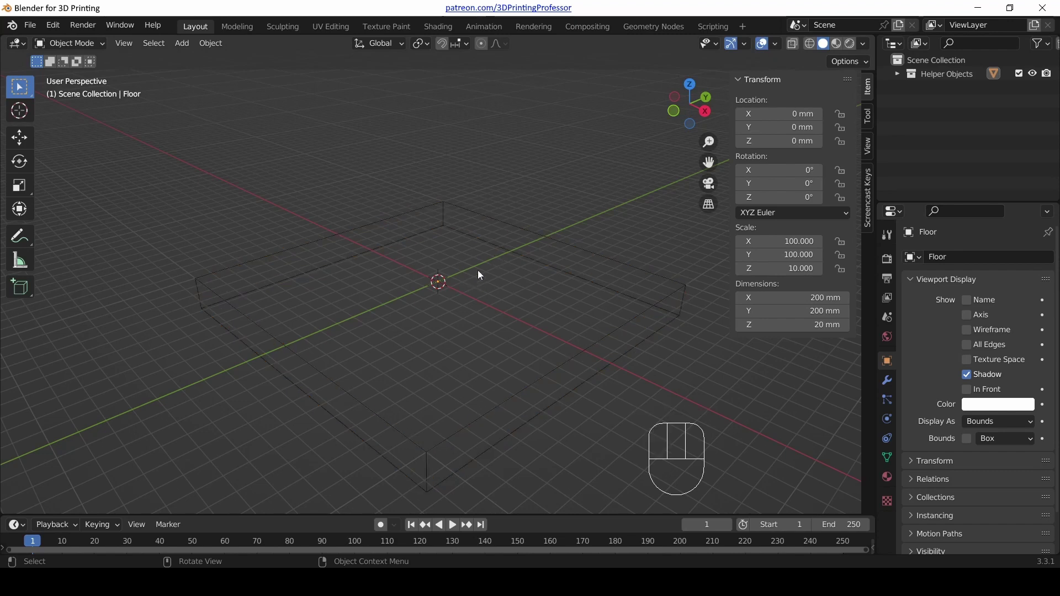
# Add a new cube at the origin scaled to about 21.1 and enter Edit Mode with face select
pyautogui.scroll(3)
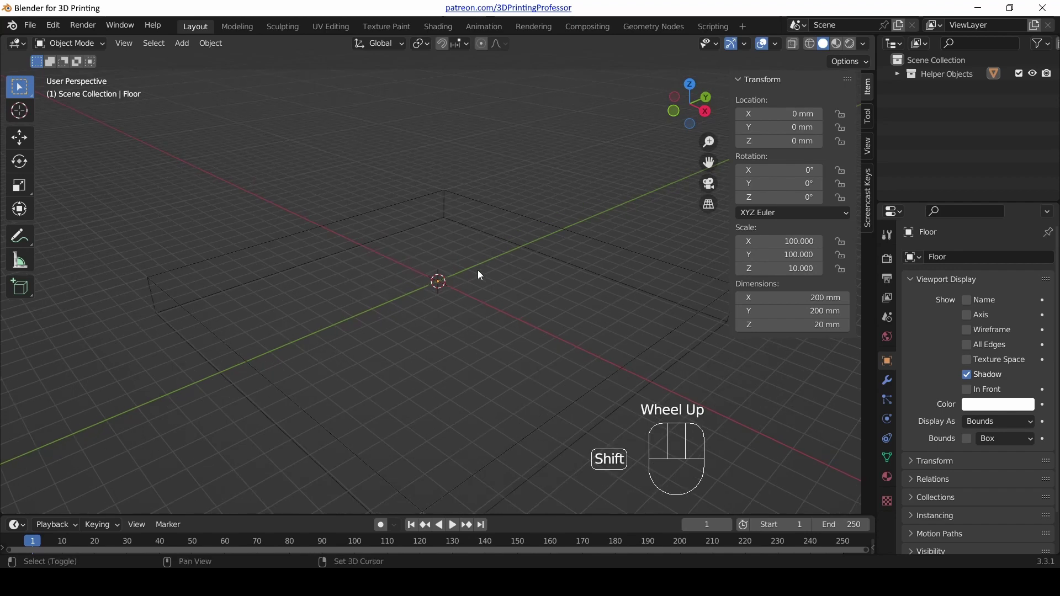
pyautogui.press('shift+a')
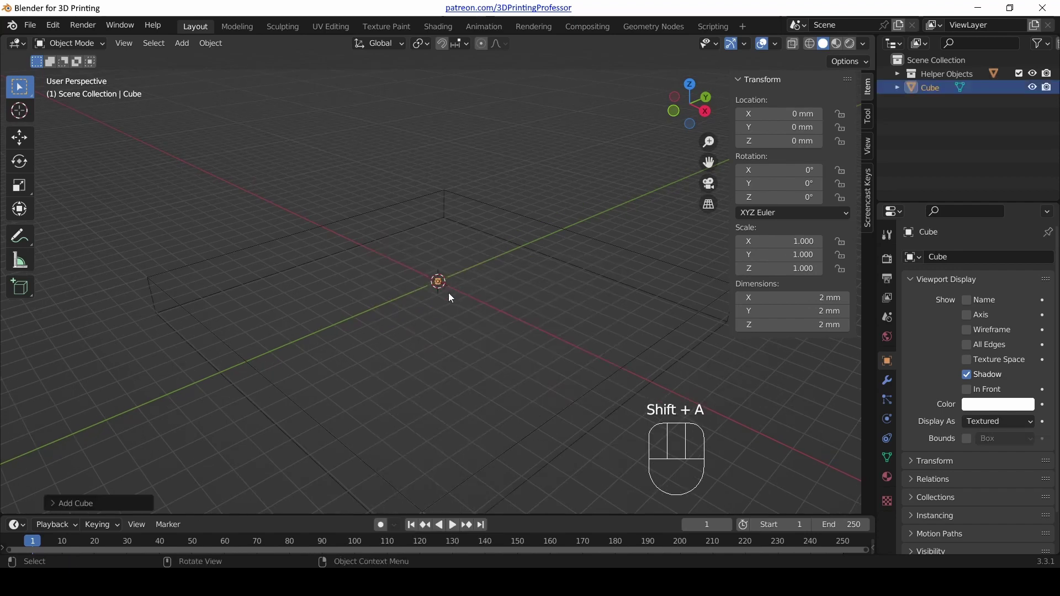
pyautogui.press('s')
pyautogui.click(571, 352)
pyautogui.moveTo(507, 269); pyautogui.dragTo(510, 290)
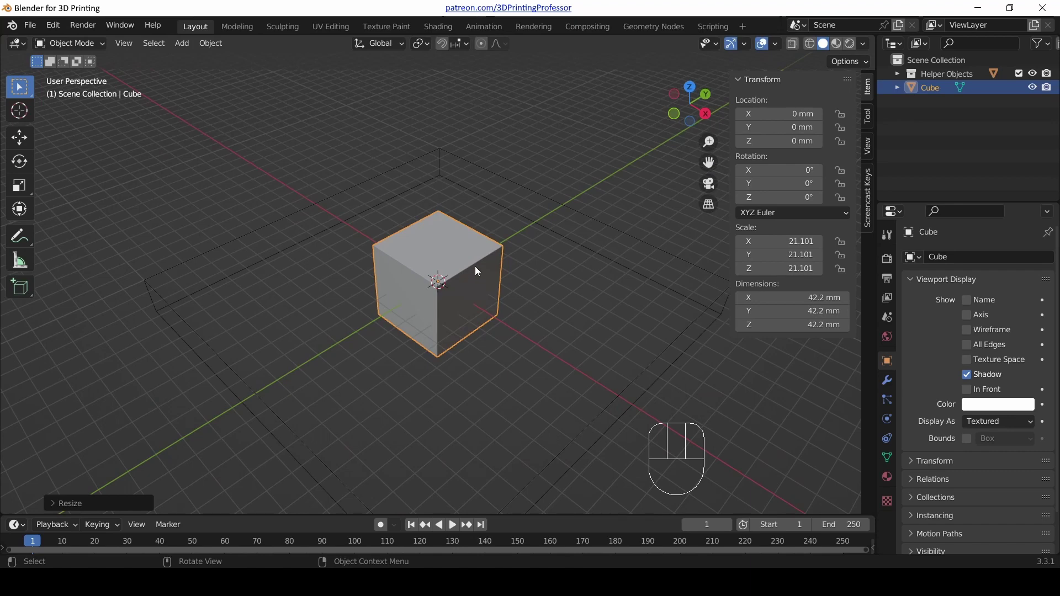
pyautogui.press('Tab')
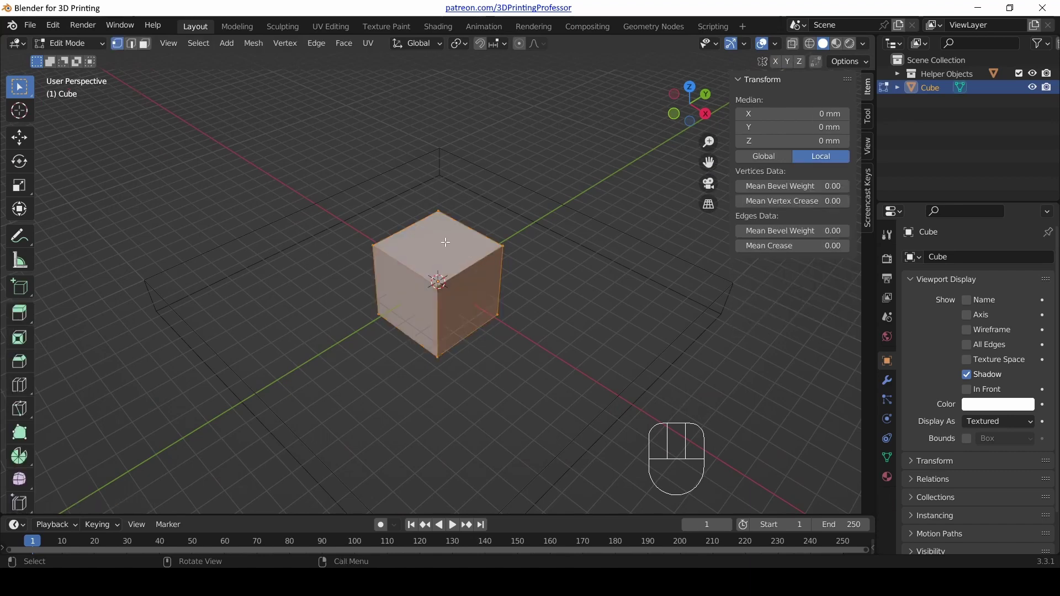
pyautogui.press('3')
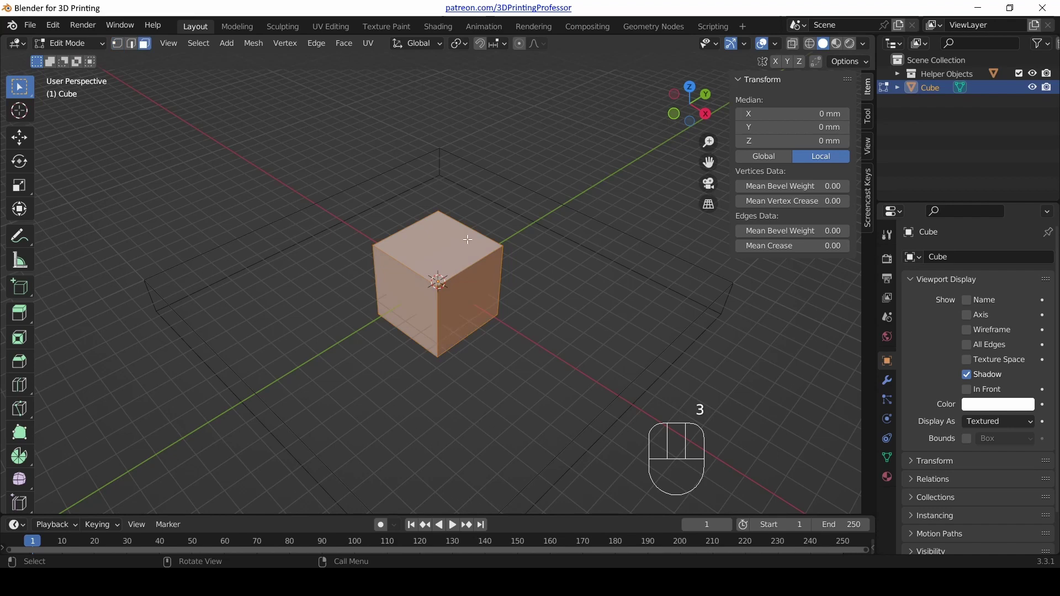
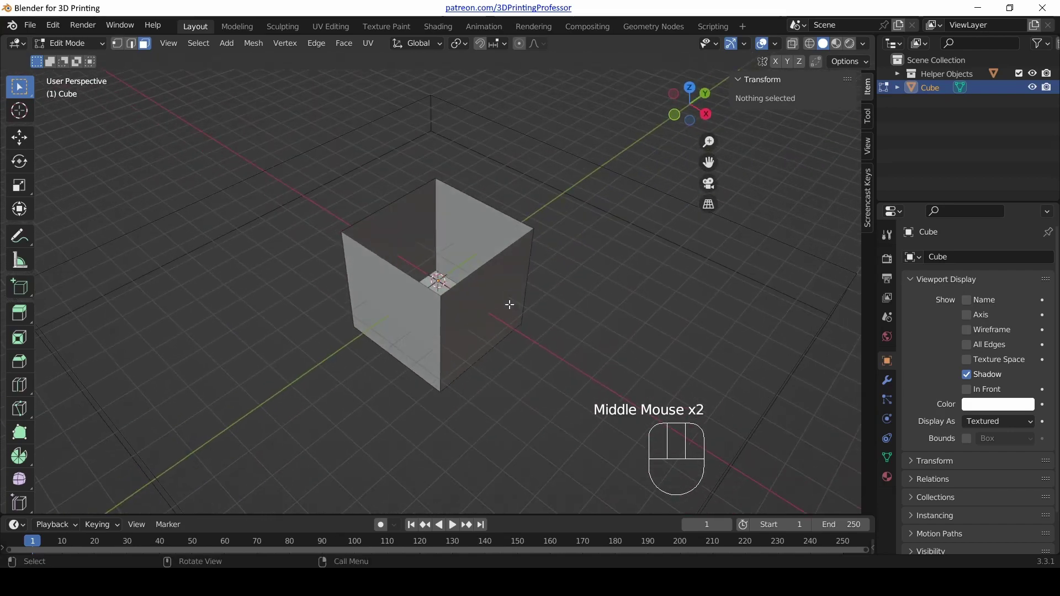
# Back in Object Mode, enable the Face Orientation viewport overlay so inner faces show red, outer blue
pyautogui.press('Tab')
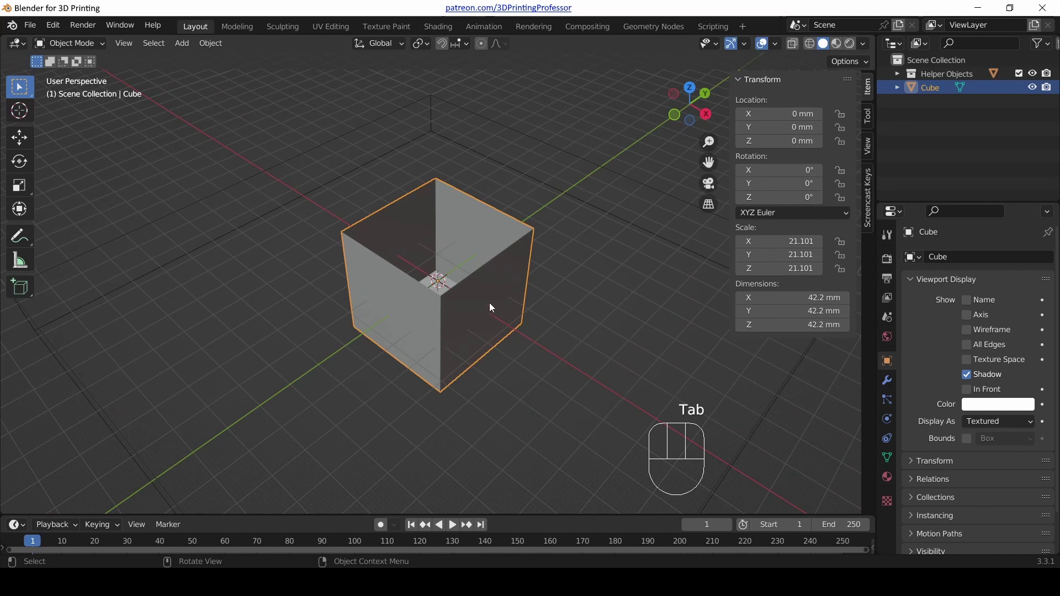
pyautogui.moveTo(778, 43); pyautogui.dragTo(770, 49)
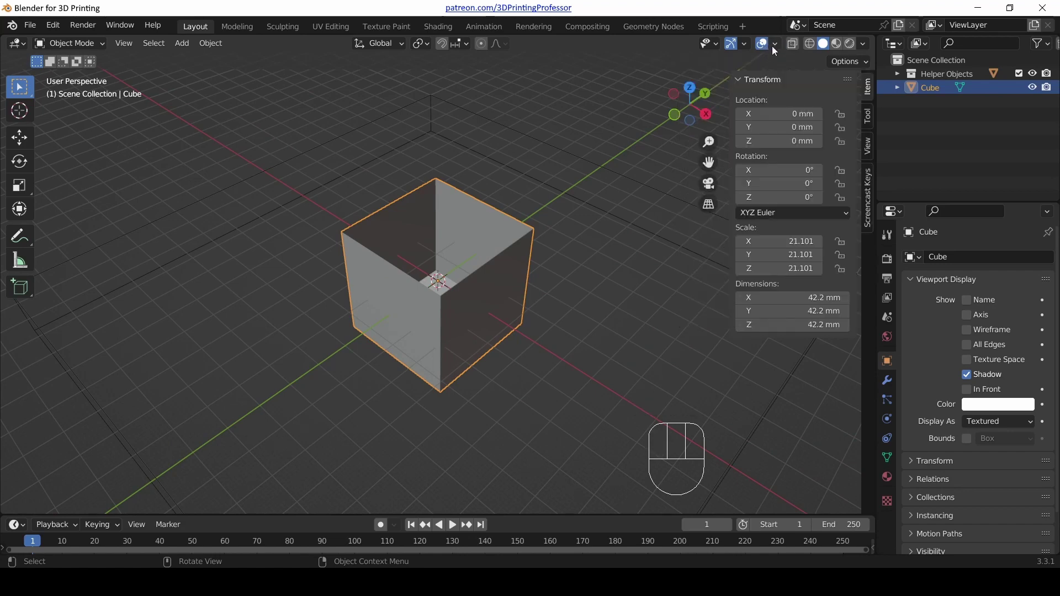
pyautogui.moveTo(778, 48); pyautogui.dragTo(491, 374)
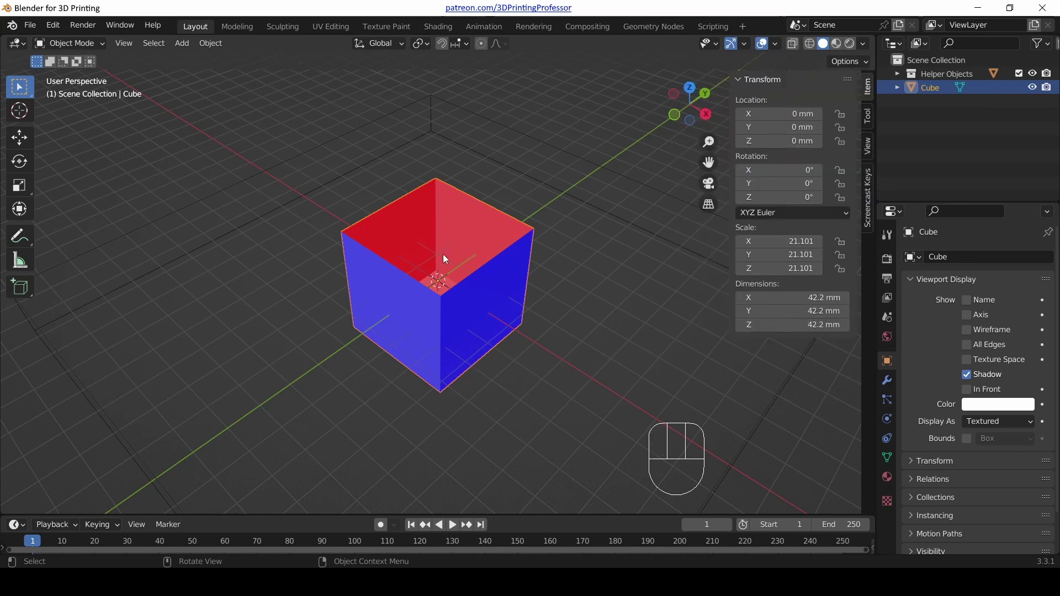
pyautogui.moveTo(534, 311); pyautogui.dragTo(545, 310)
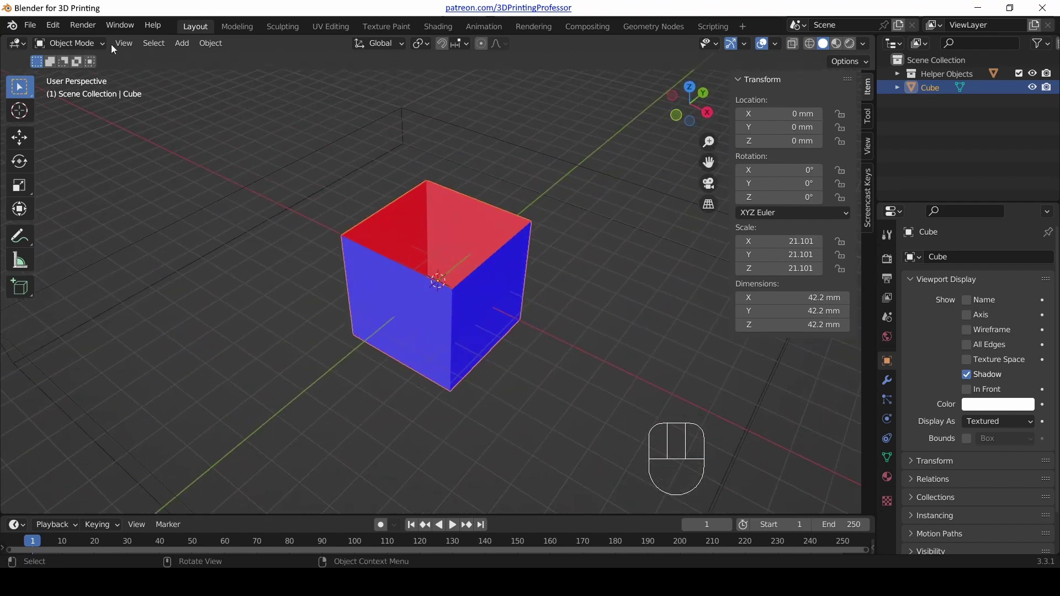
# In Preferences > Themes > 3D Viewport, set Face Orientation Front alpha to 0 and close Preferences
pyautogui.moveTo(62, 30); pyautogui.dragTo(91, 224)
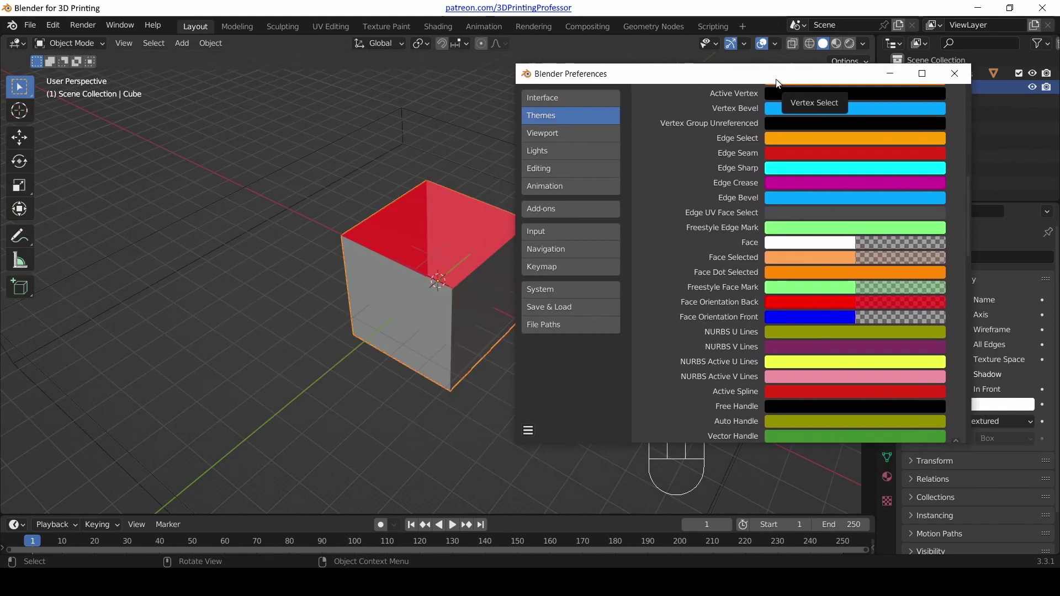
pyautogui.moveTo(475, 335); pyautogui.dragTo(455, 323)
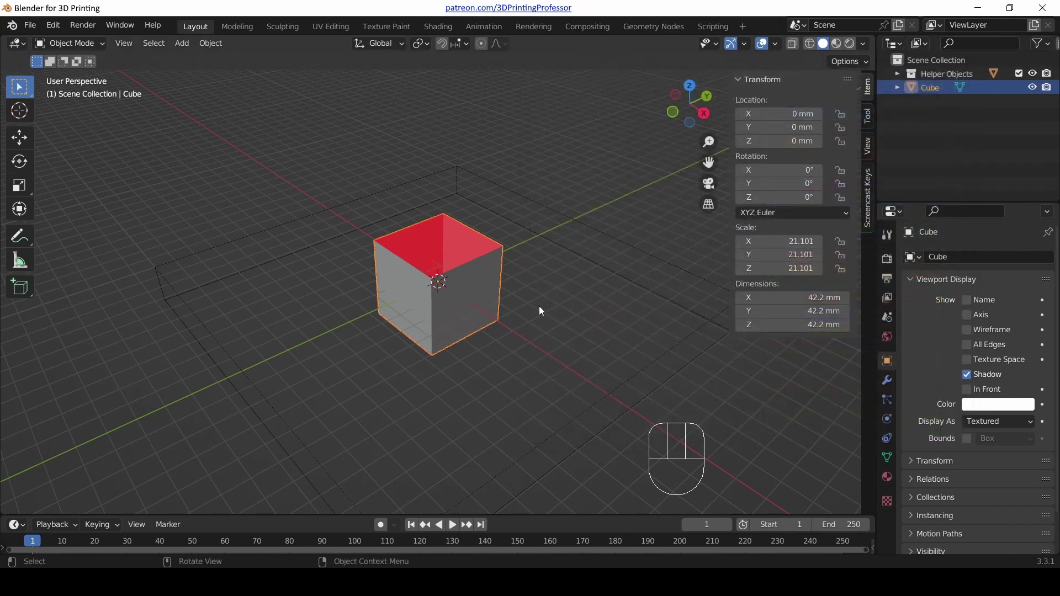
# Orbit around the open cube to confirm only its red inner faces stand out
pyautogui.moveTo(535, 294); pyautogui.dragTo(510, 267)
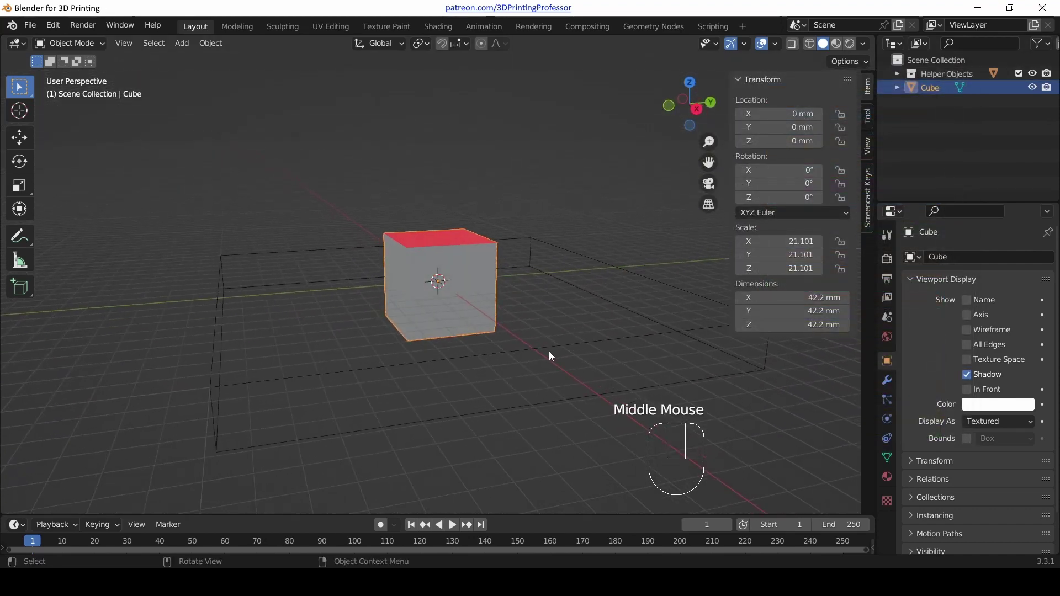
pyautogui.moveTo(552, 353); pyautogui.dragTo(521, 261)
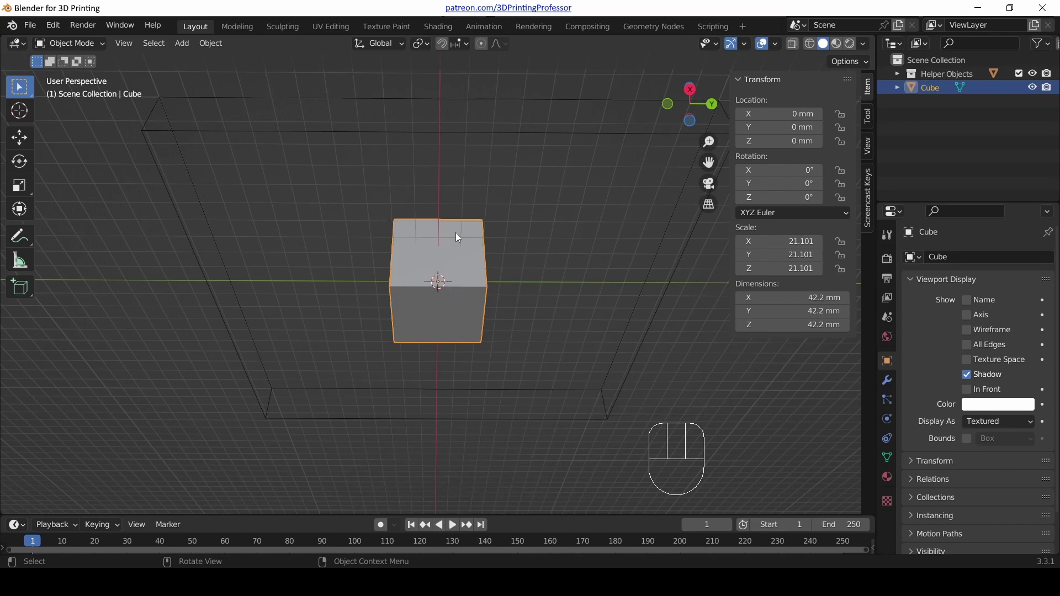
pyautogui.moveTo(421, 214); pyautogui.dragTo(493, 357)
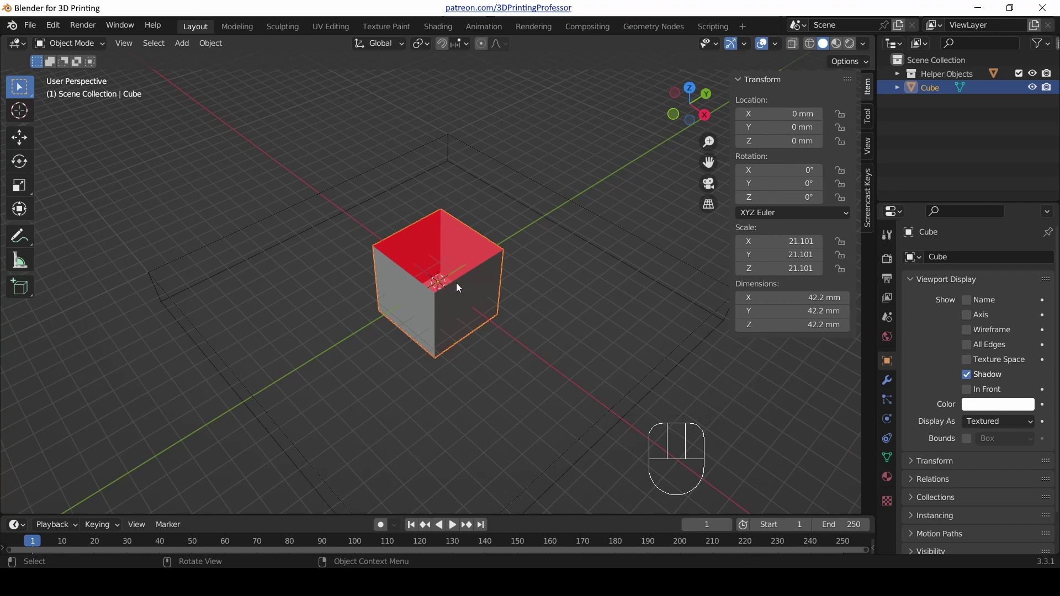
# Delete the cube, add a Monkey mesh and scale it up
pyautogui.press('x')
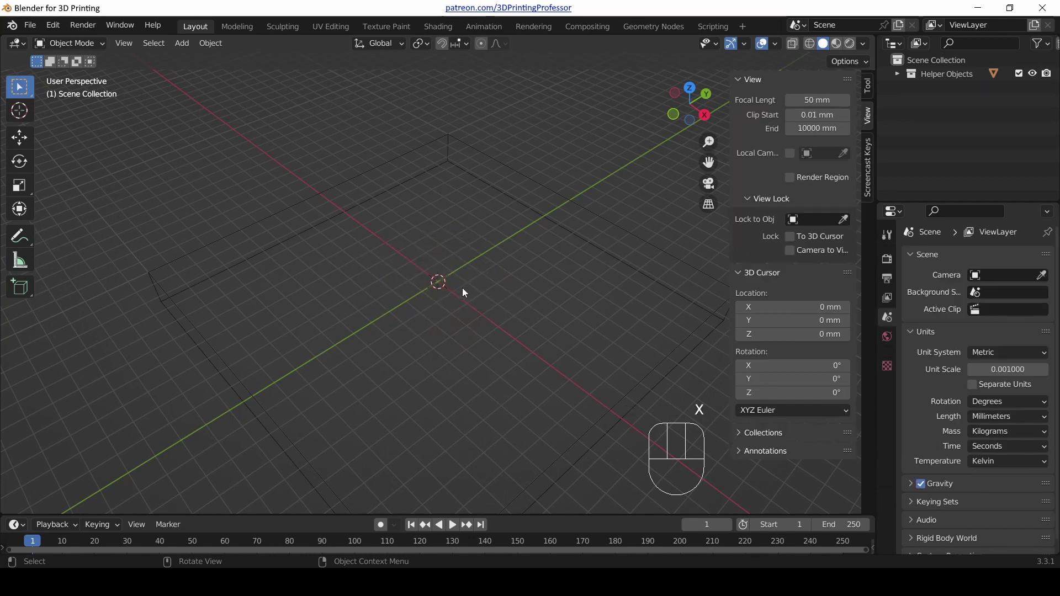
pyautogui.press('shift+a')
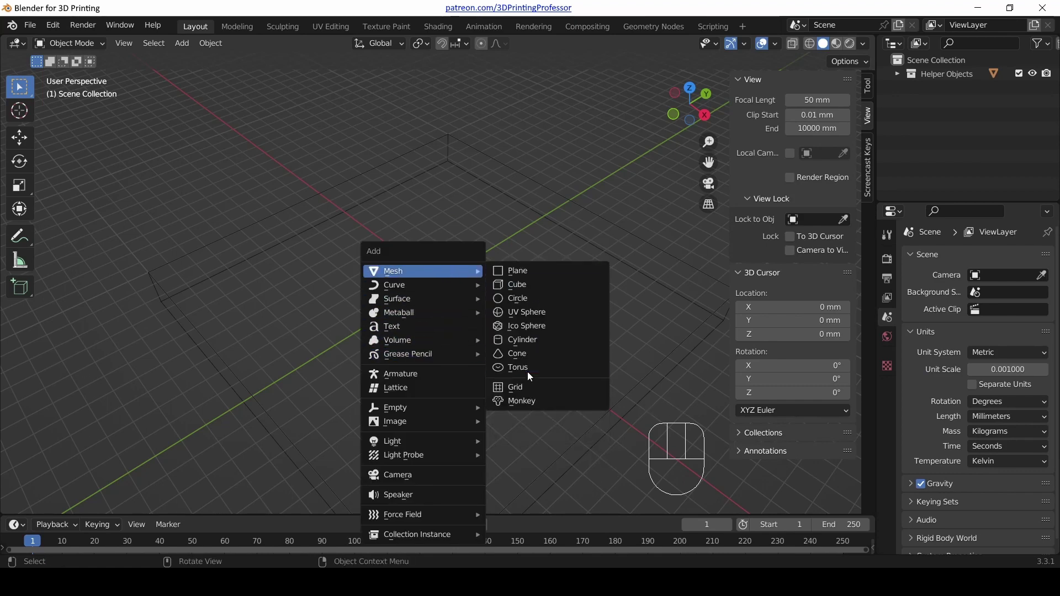
pyautogui.press('s')
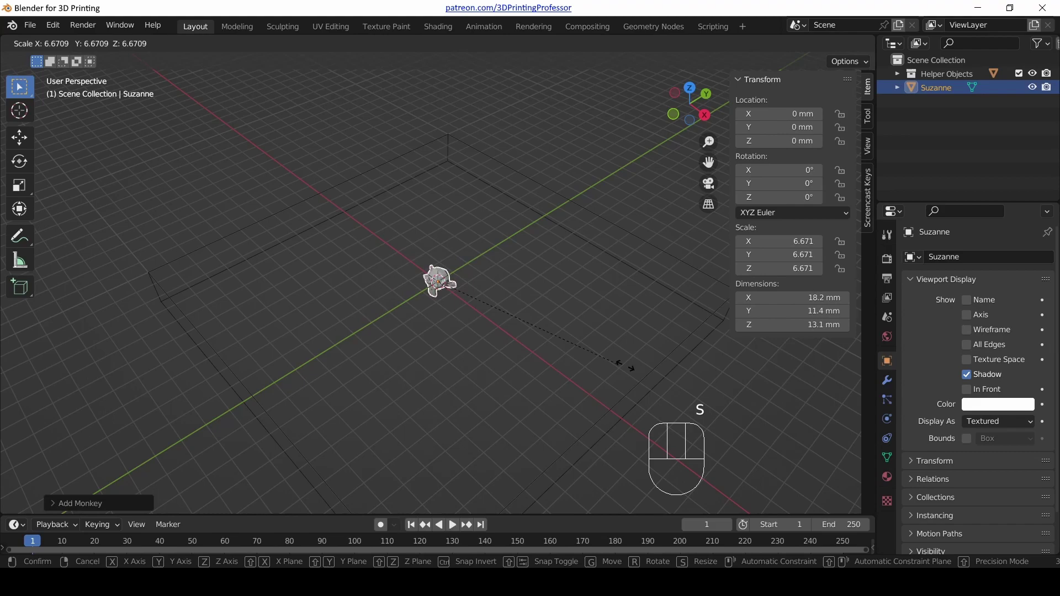
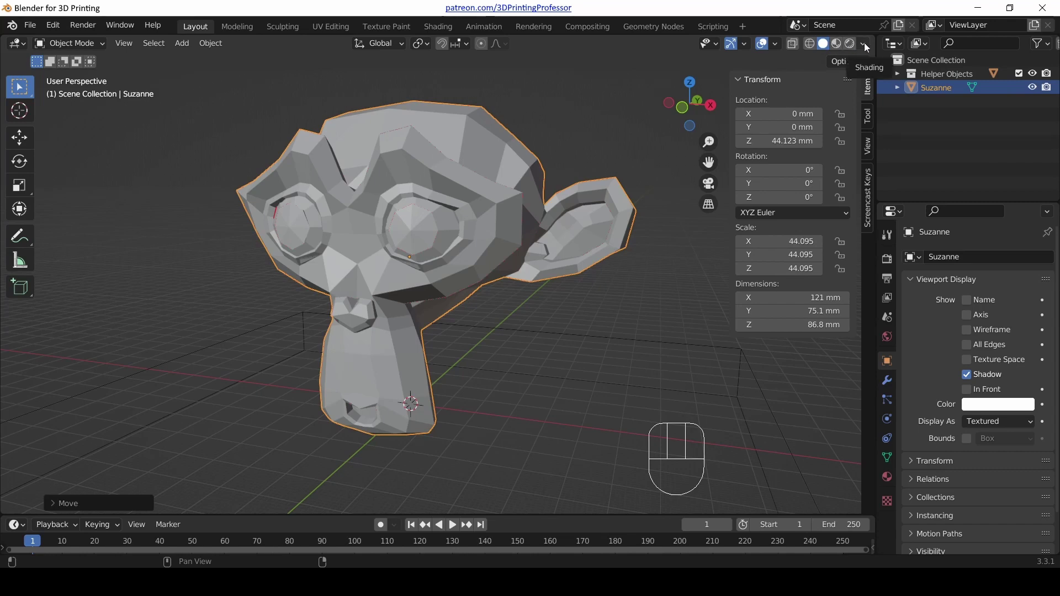
# Orbit and zoom around Suzanne to inspect her from the side, top and front
pyautogui.moveTo(869, 46); pyautogui.dragTo(698, 330)
pyautogui.moveTo(415, 238); pyautogui.dragTo(375, 249)
pyautogui.scroll(3)
pyautogui.scroll(-3)
pyautogui.moveTo(404, 256); pyautogui.dragTo(420, 276)
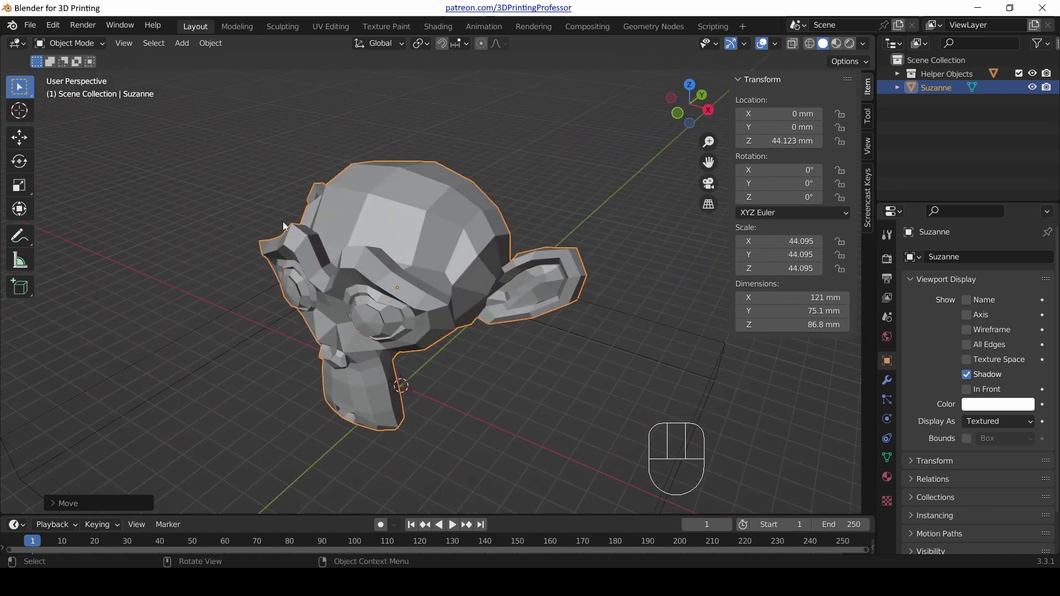
pyautogui.moveTo(865, 44); pyautogui.dragTo(474, 319)
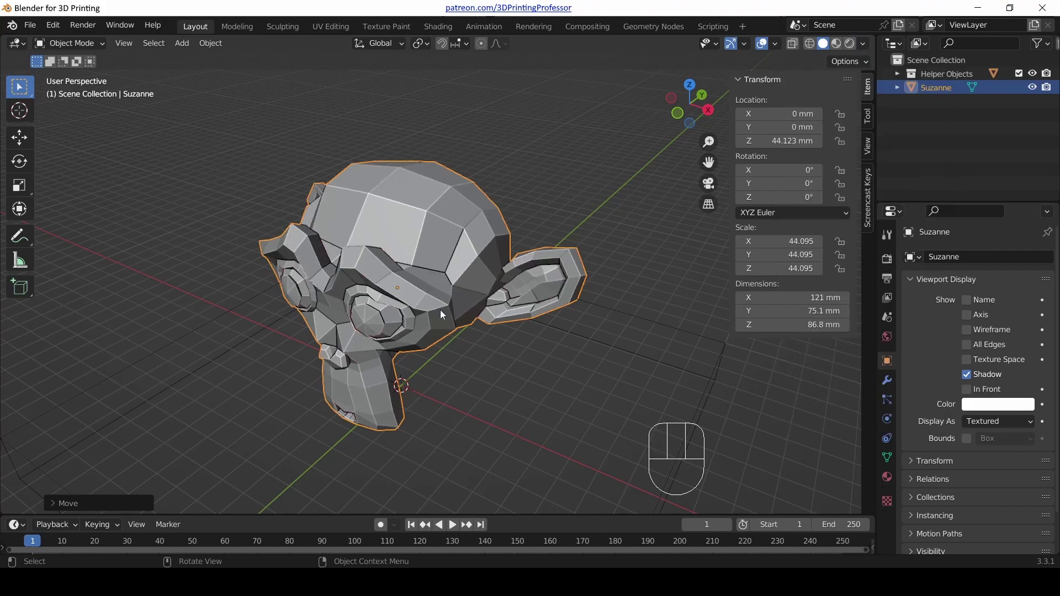
pyautogui.scroll(3)
pyautogui.moveTo(382, 268); pyautogui.dragTo(339, 285)
pyautogui.scroll(3)
pyautogui.scroll(-3)
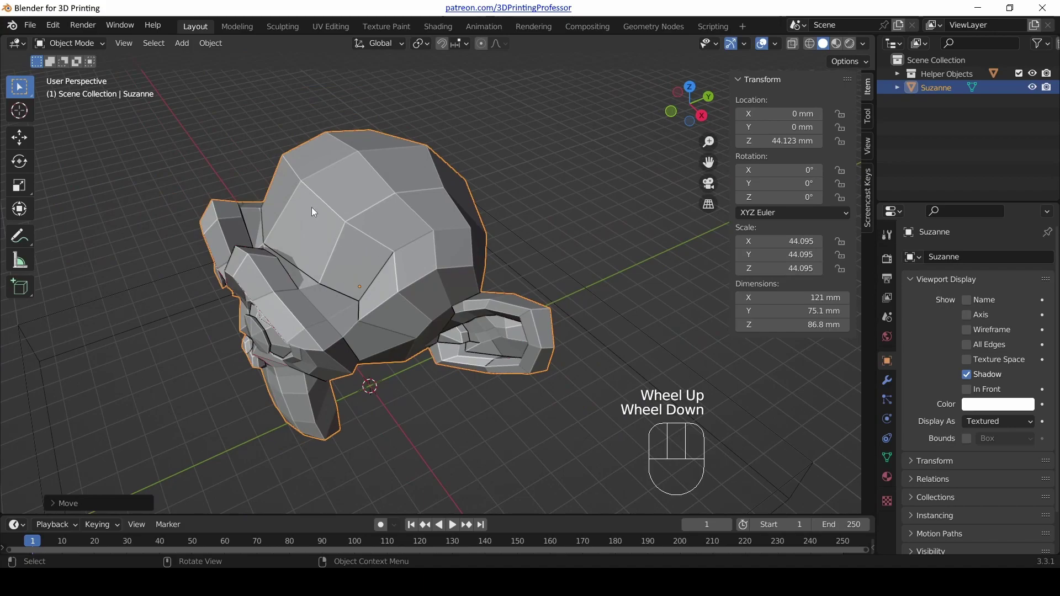
pyautogui.moveTo(308, 273); pyautogui.dragTo(356, 269)
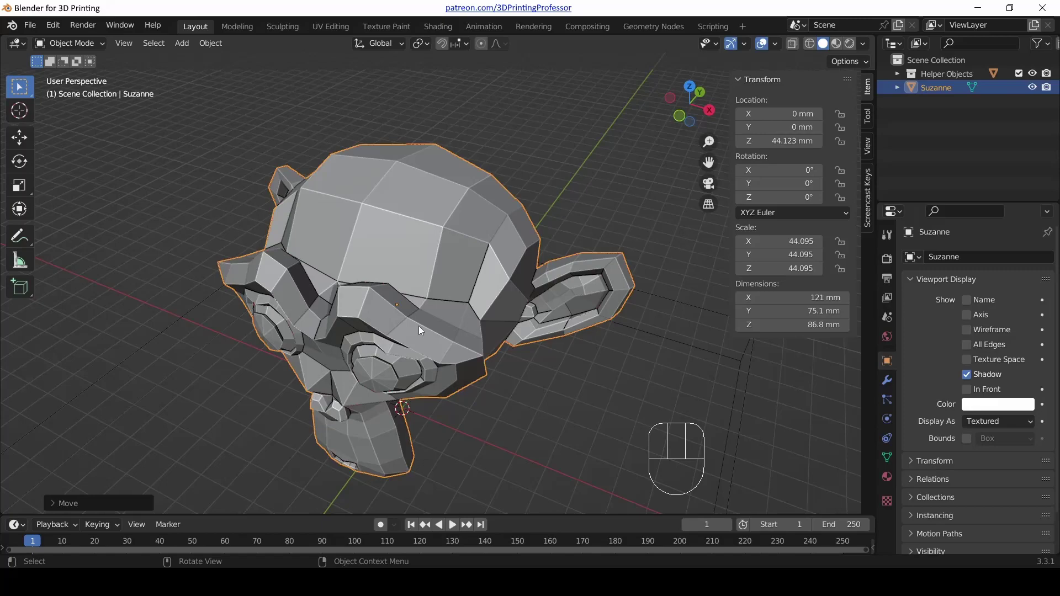
pyautogui.moveTo(421, 330); pyautogui.dragTo(428, 304)
pyautogui.scroll(-3)
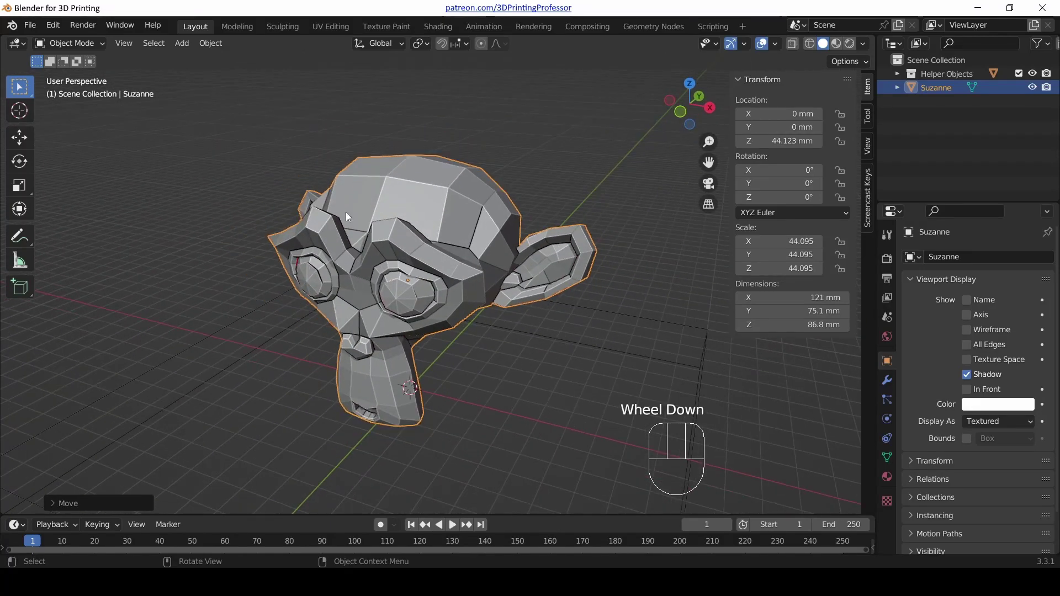
pyautogui.scroll(3)
pyautogui.scroll(-3)
pyautogui.scroll(-3)
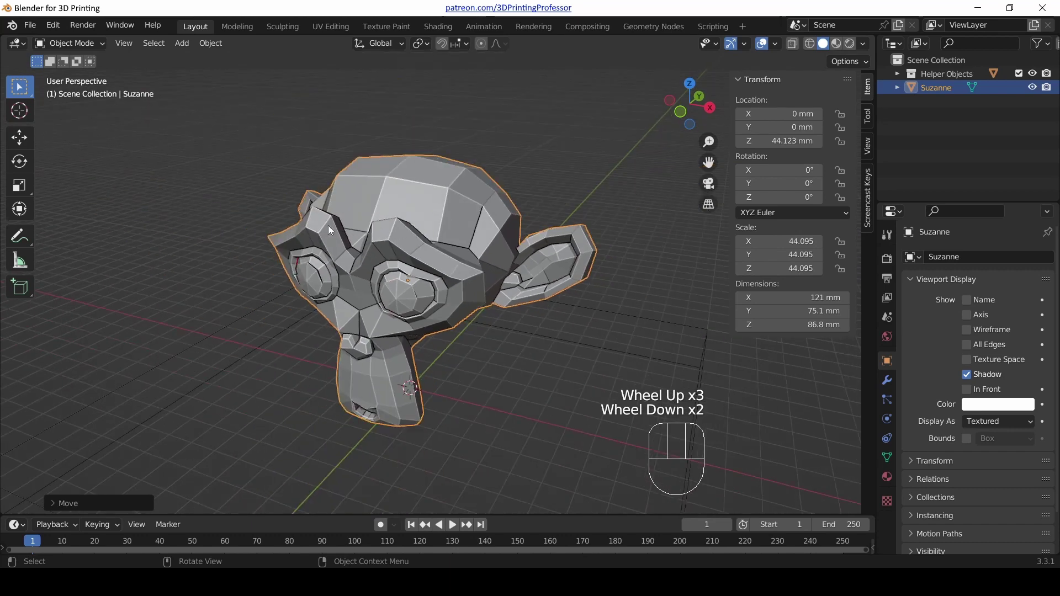